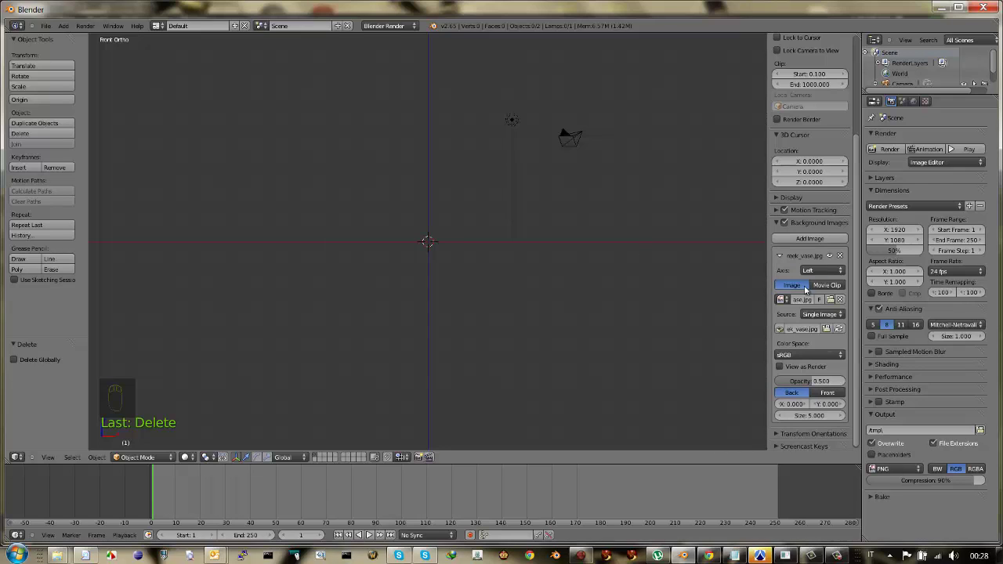
- Show the vase photo on the Front axis, check it by orbiting, then switch background images off
left_click_drag(820, 271, 801, 269)
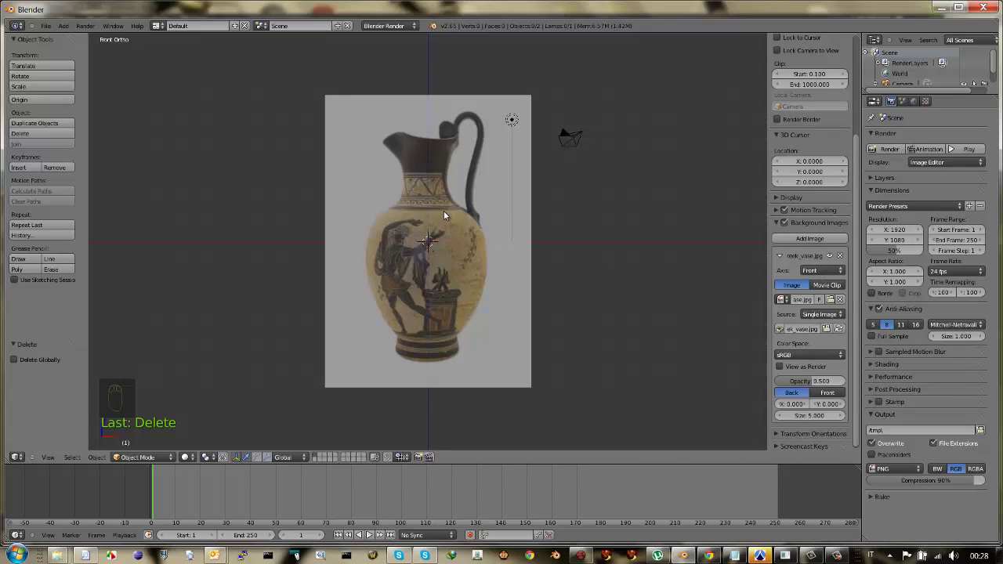
left_click_drag(447, 214, 451, 215)
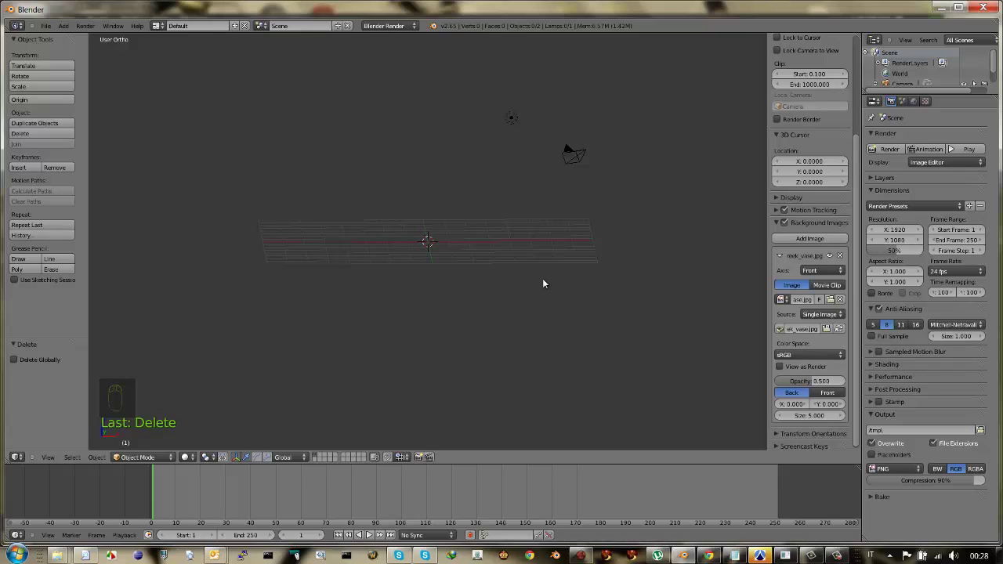
key("KP_1")
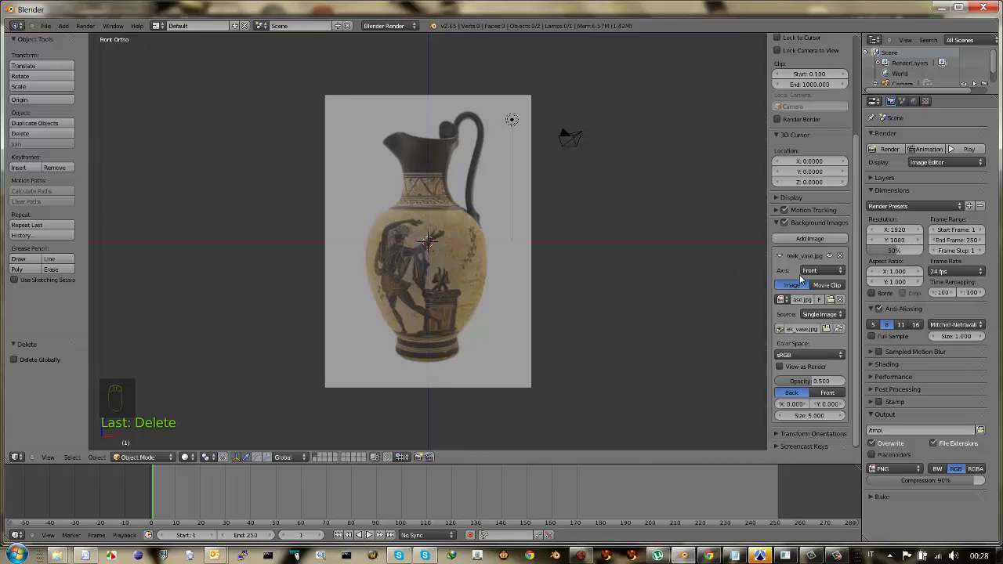
left_click_drag(786, 226, 425, 249)
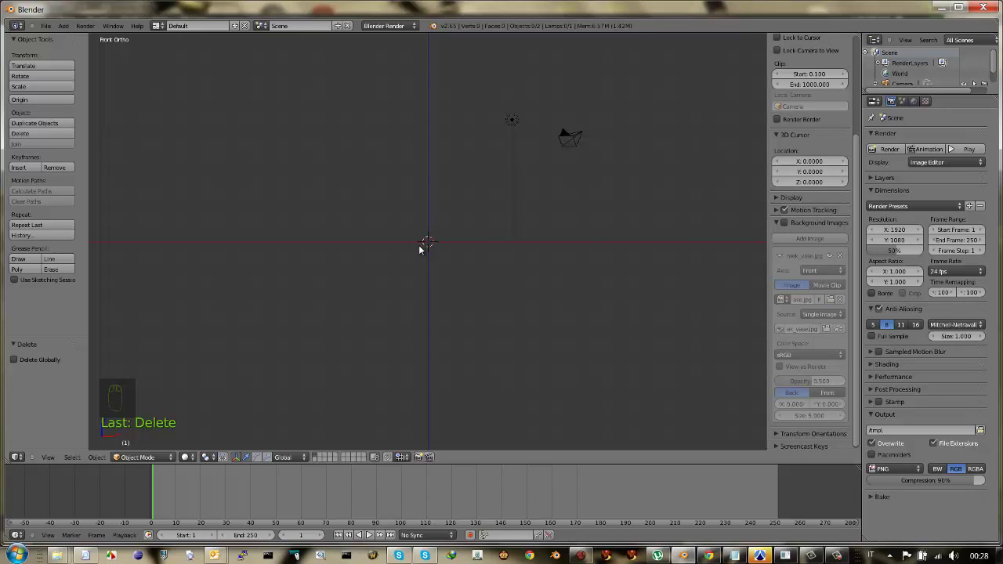
- Add an image empty with 6266Greek_vase.jpg and shift it along X and Z to centre the vase
key("shift+a")
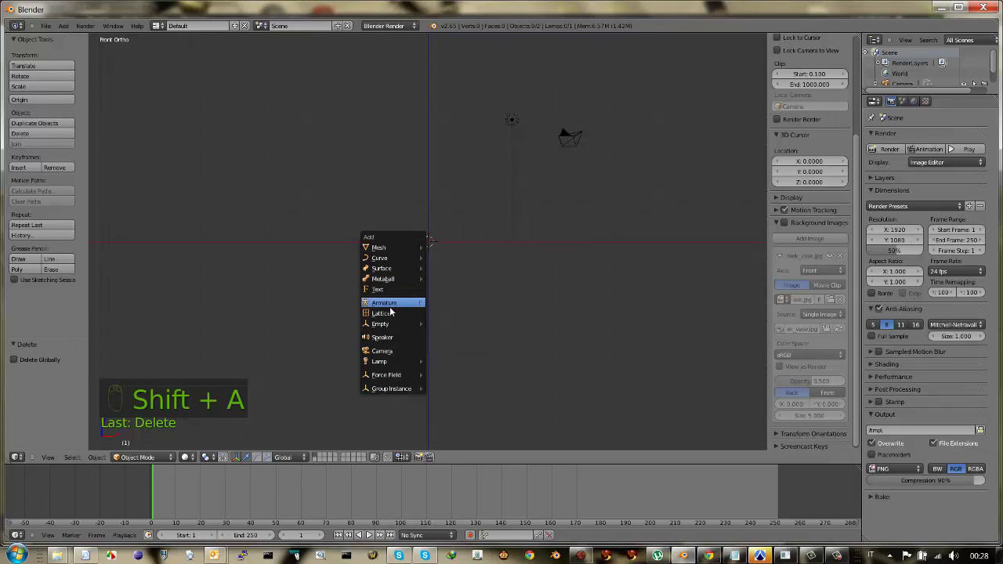
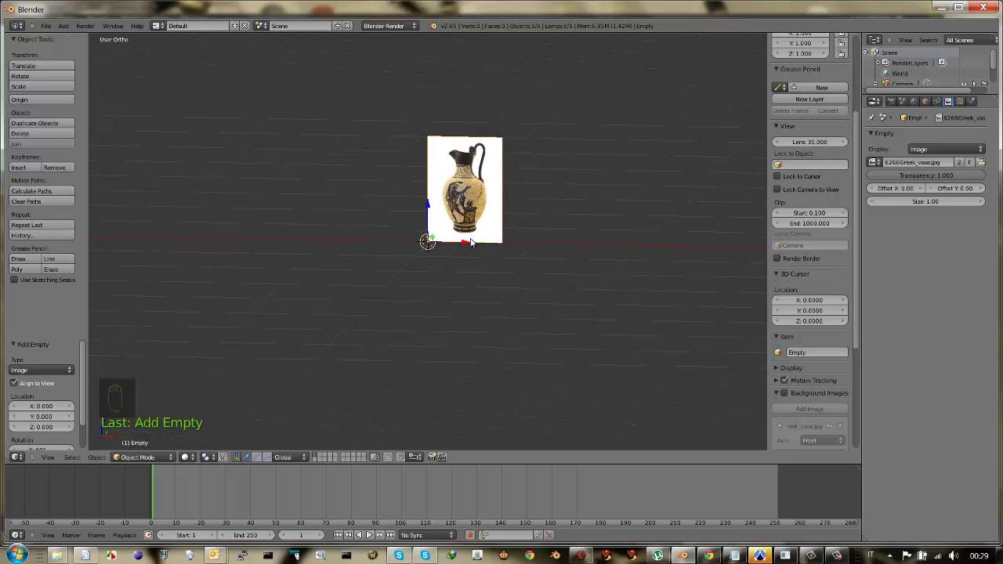
key("KP_1")
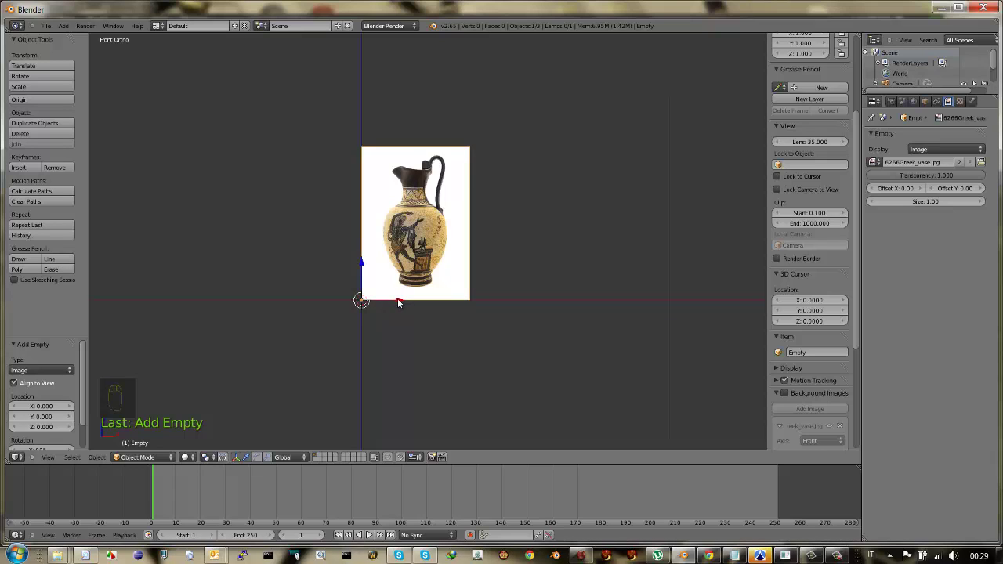
left_click_drag(403, 302, 350, 301)
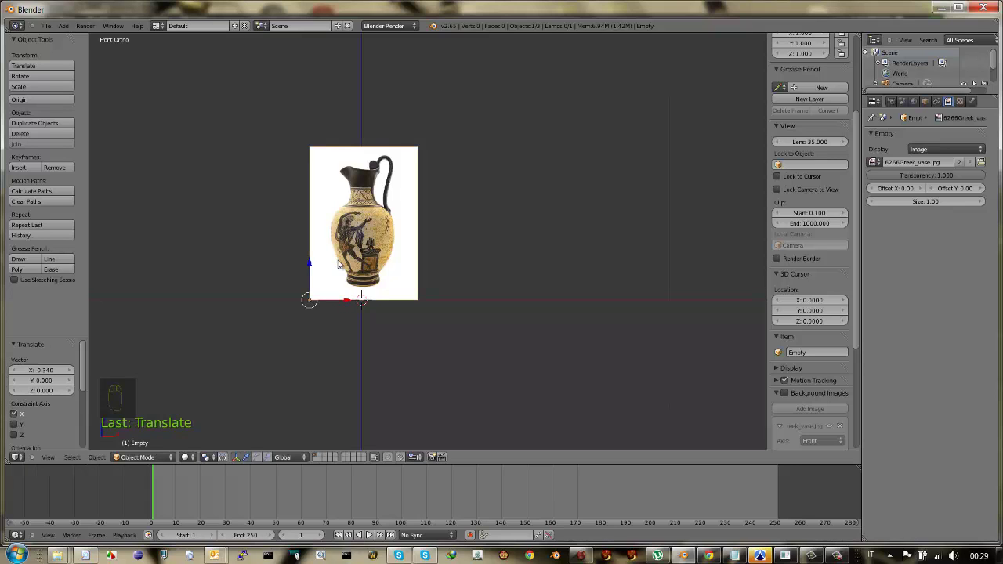
left_click_drag(312, 263, 360, 238)
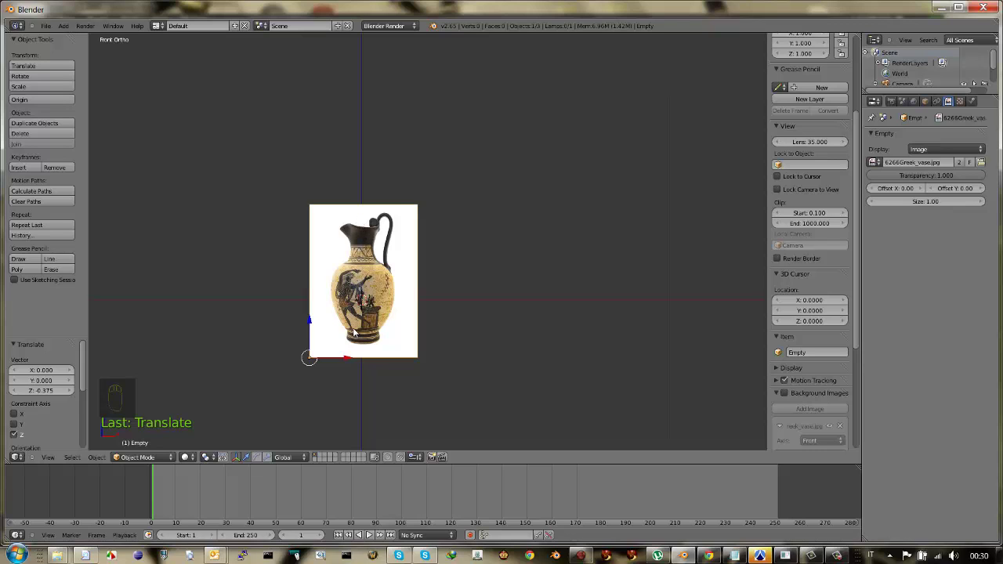
- Zoom in on the vase photo and add a mesh plane aligned to the front view
left_click_drag(356, 332, 411, 264)
left_click_drag(402, 262, 188, 364)
key("Tab")
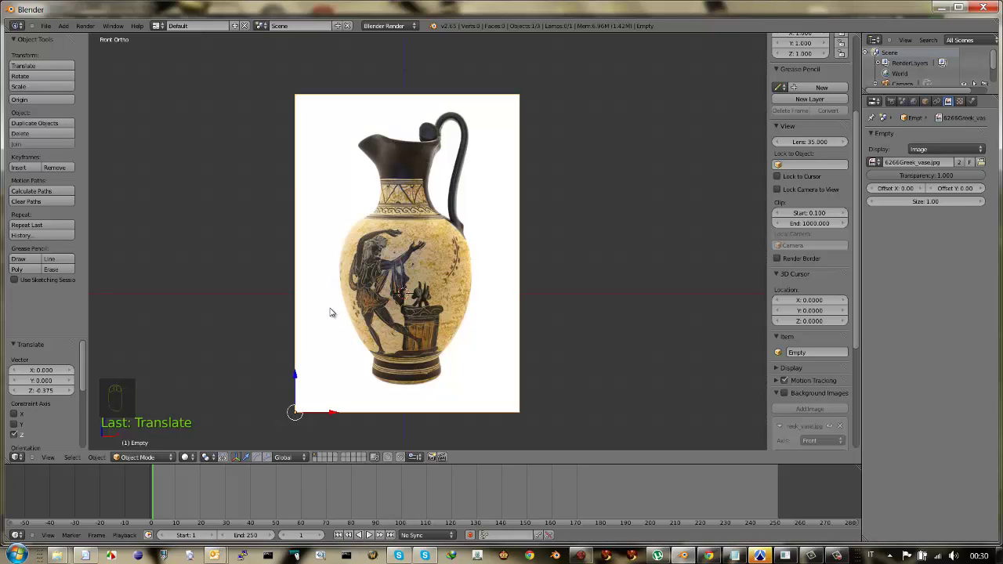
key("Tab")
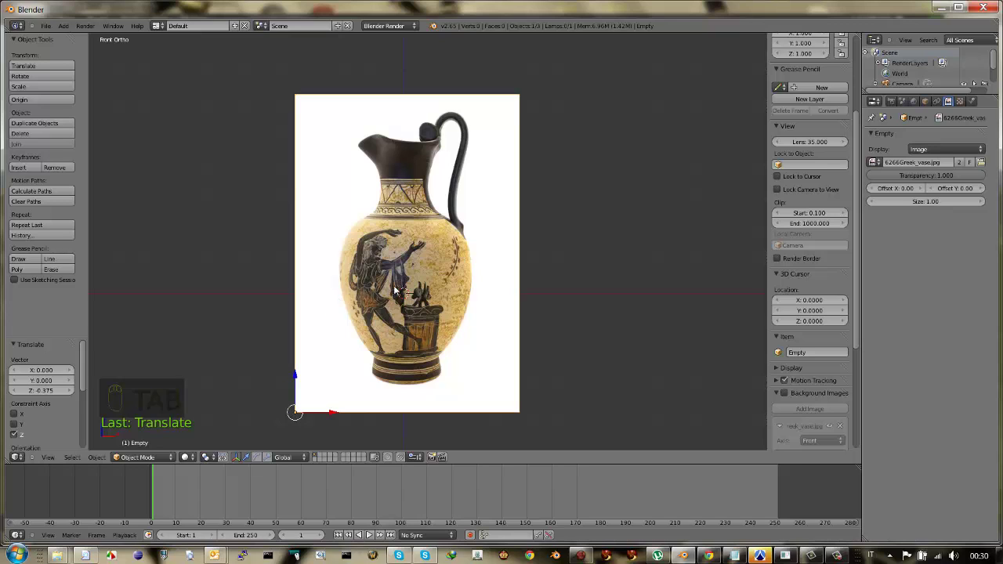
key("shift+a")
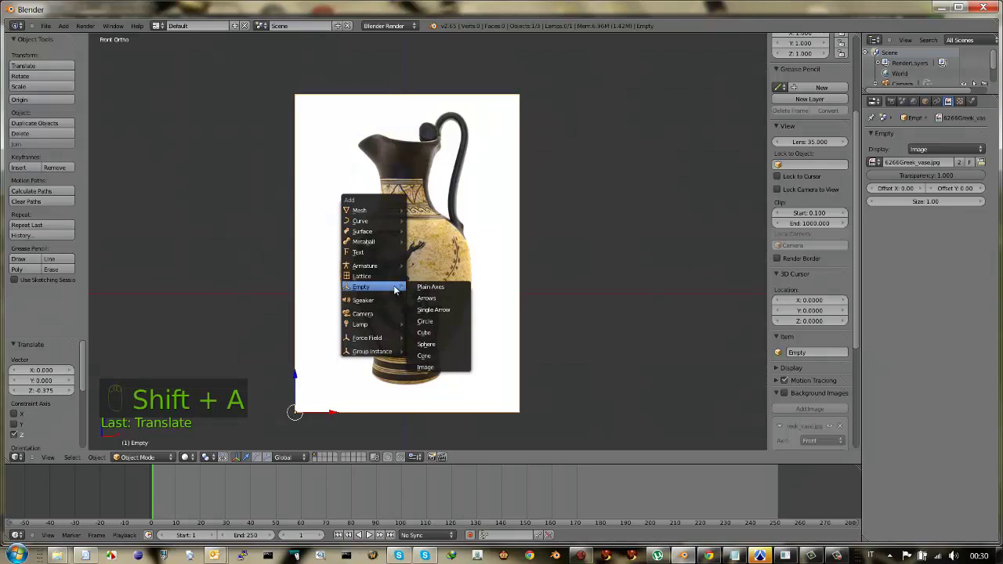
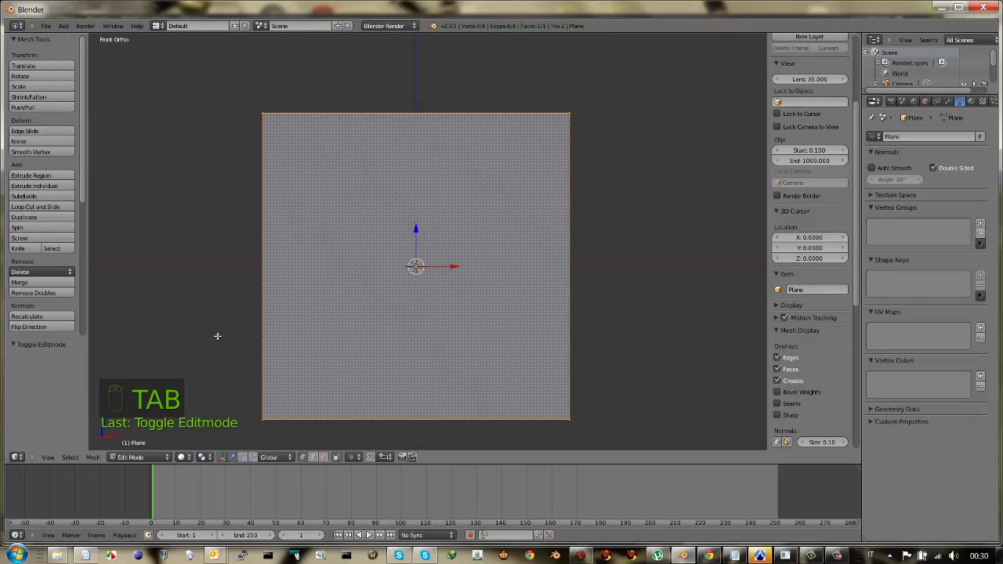
- Delete the plane's vertices and extrude a 28-vertex edge chain along the vase's right profile
key("Delete")
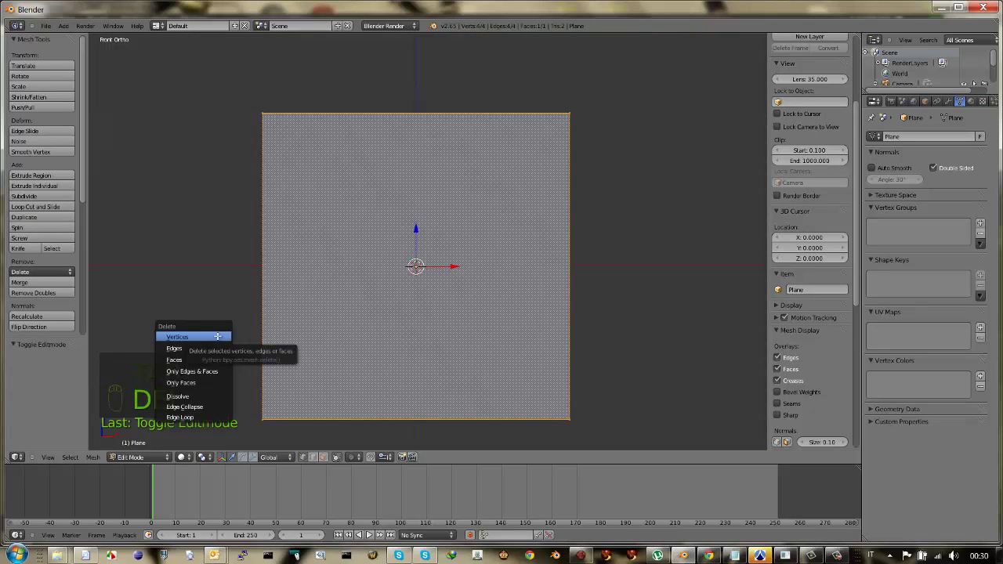
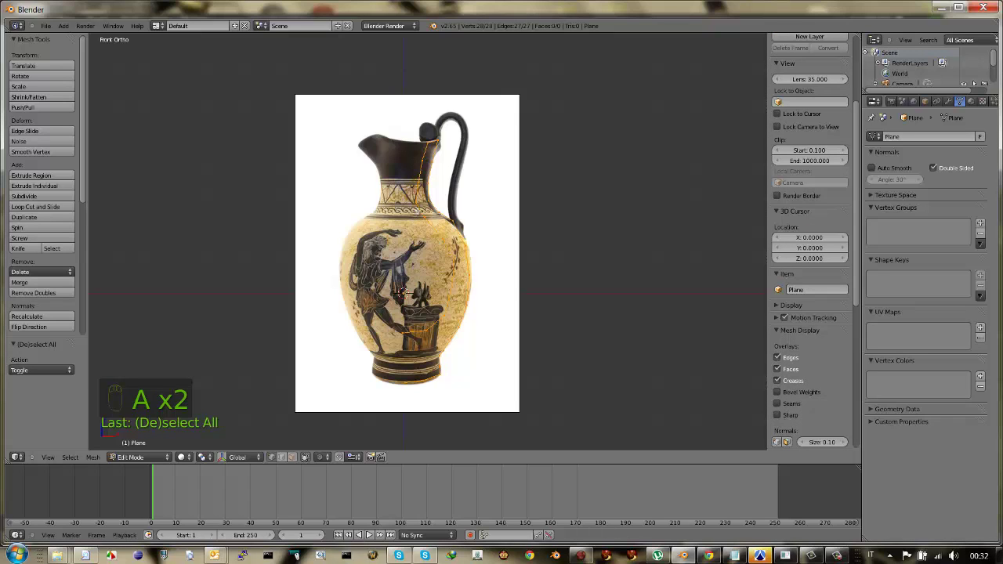
key("7")
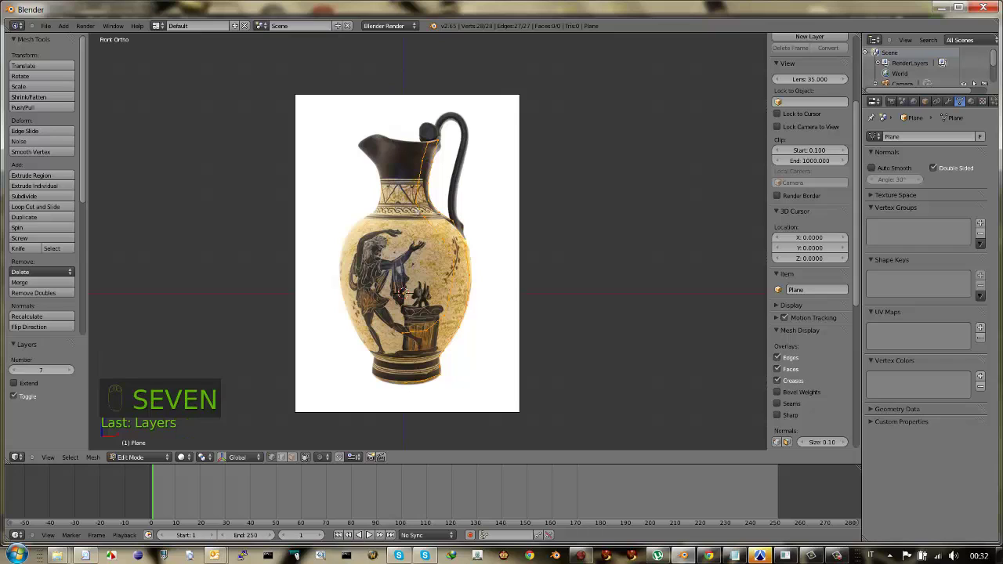
- From the top view, select all profile vertices and spin them 360° in 16 steps
key("KP_7")
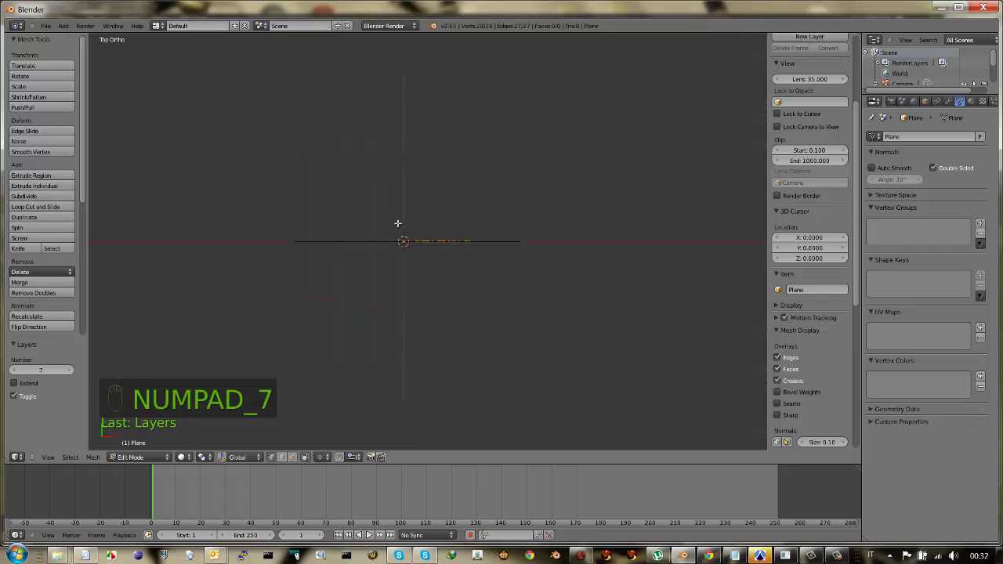
key("a")
key("a")
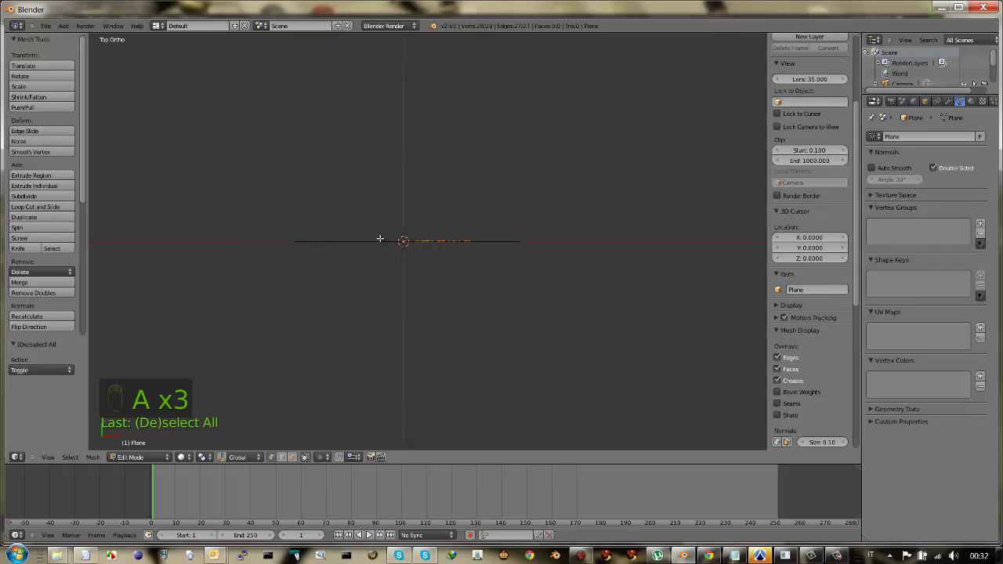
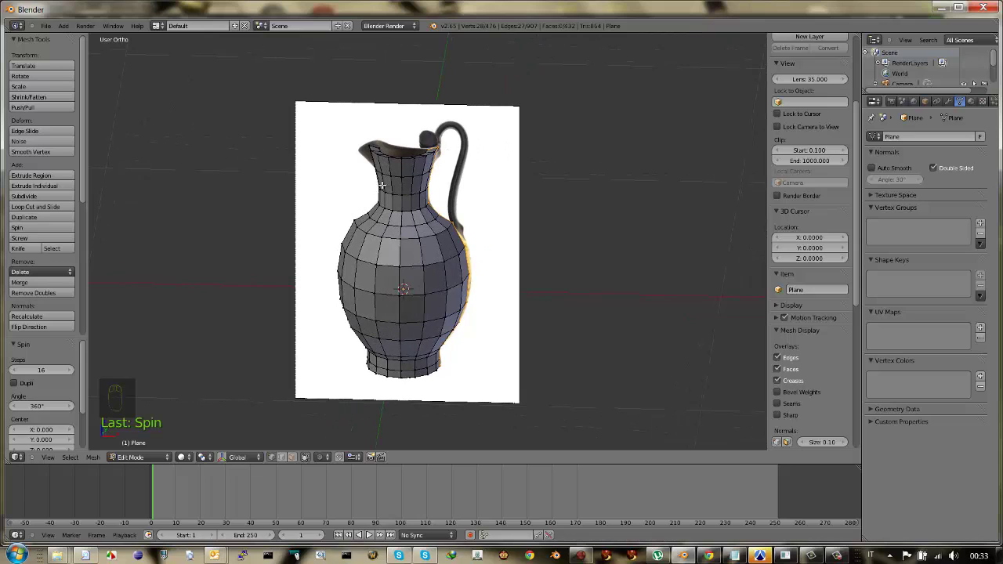
- Select the whole vase mesh, remove doubles, shade it smooth and return to Object Mode
key("a")
key("a")
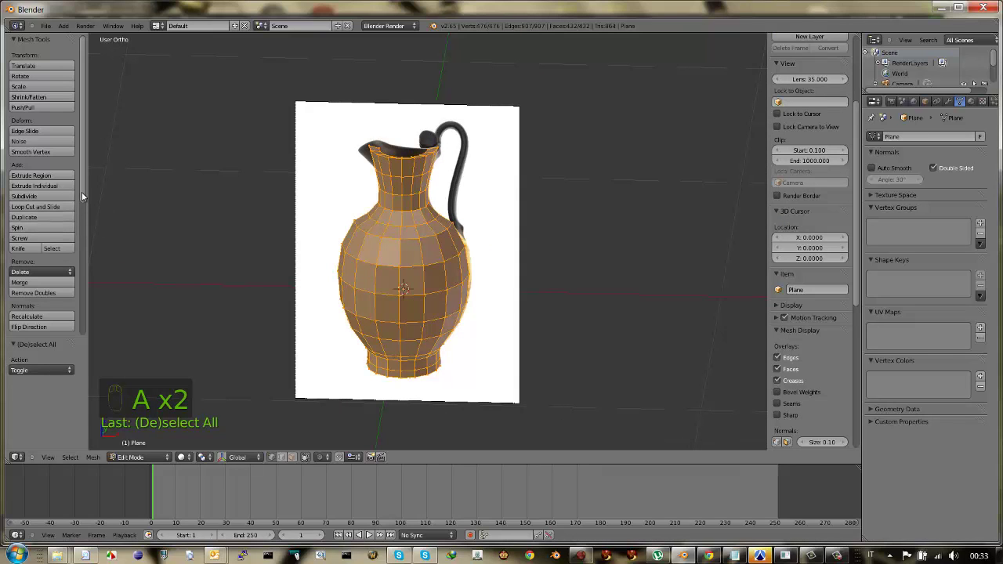
left_click_drag(85, 195, 53, 265)
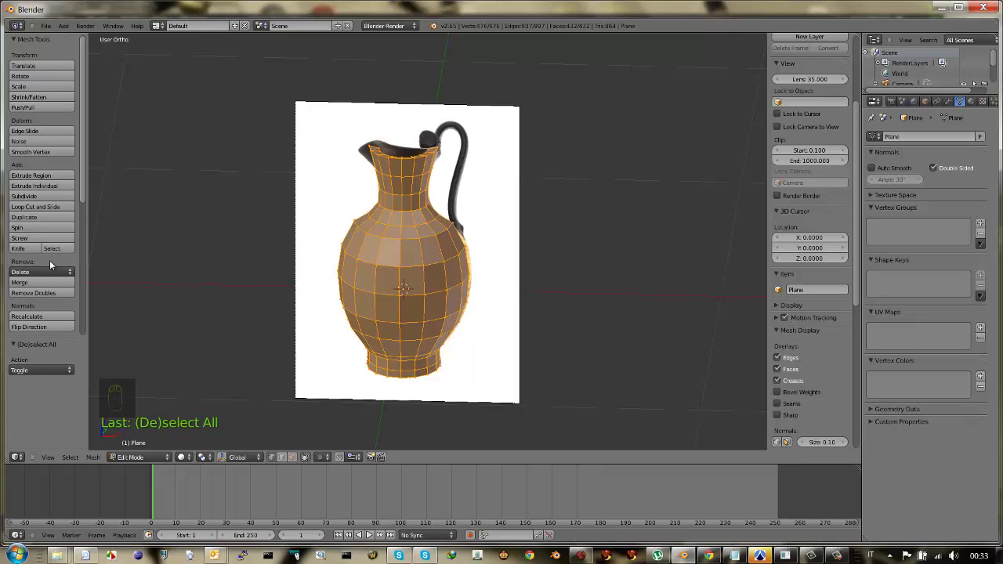
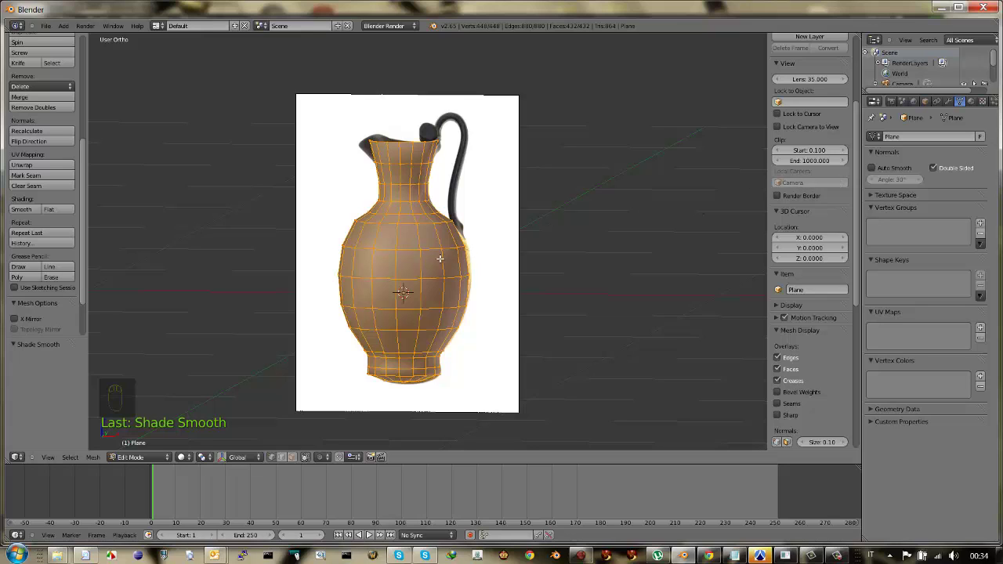
key("Tab")
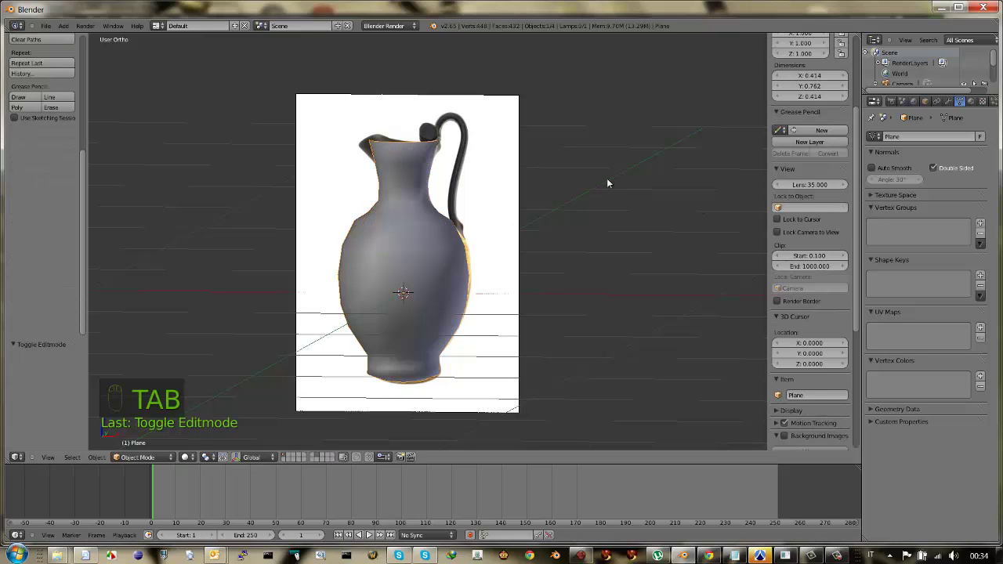
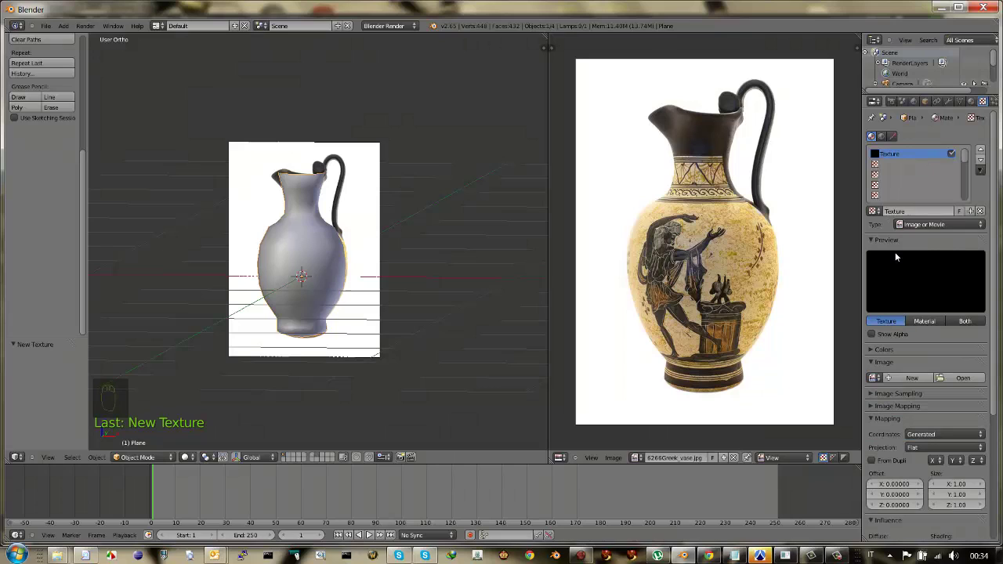
left_click_drag(427, 257, 392, 280)
left_click_drag(392, 280, 392, 280)
key("KP_1")
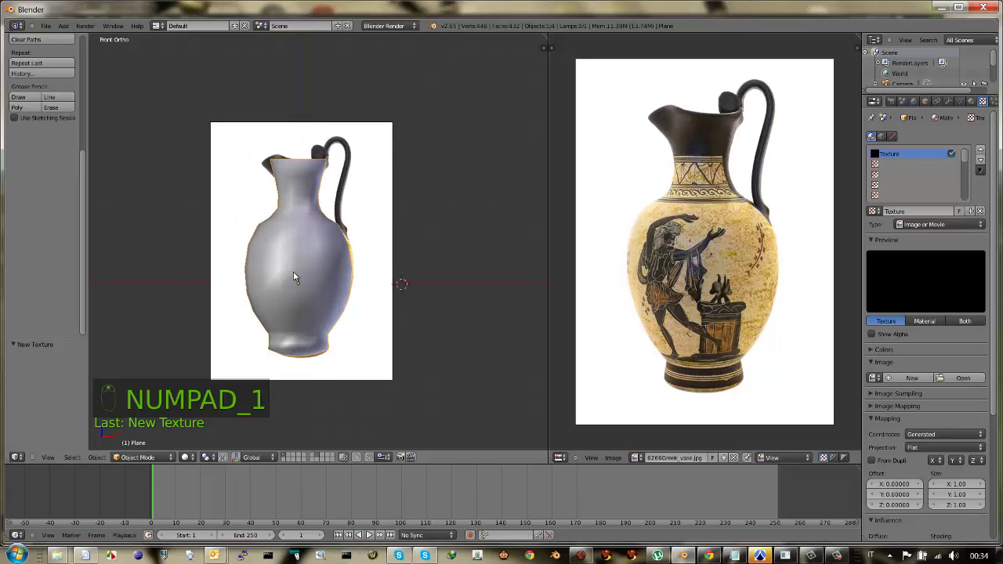
key("z")
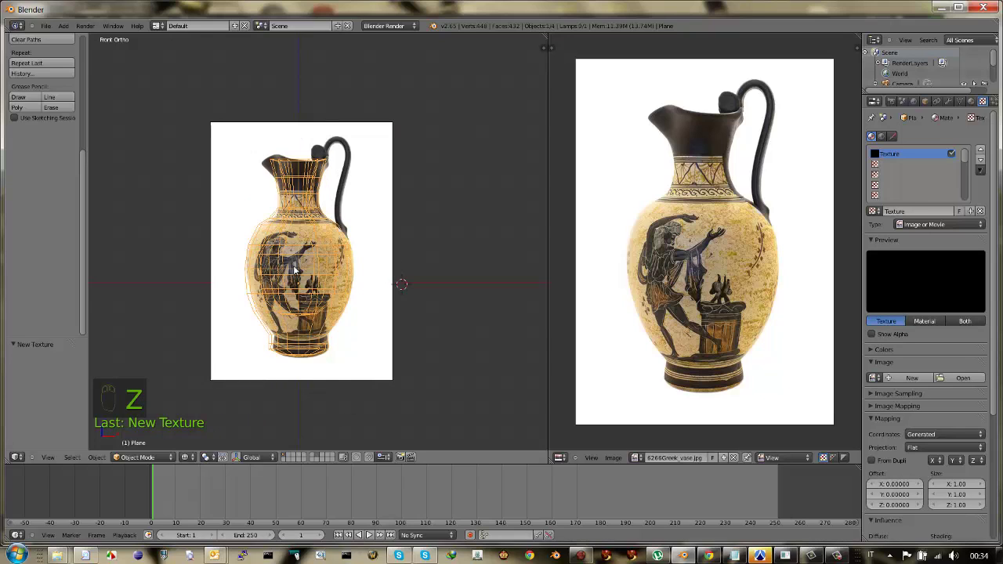
key("z")
key("z")
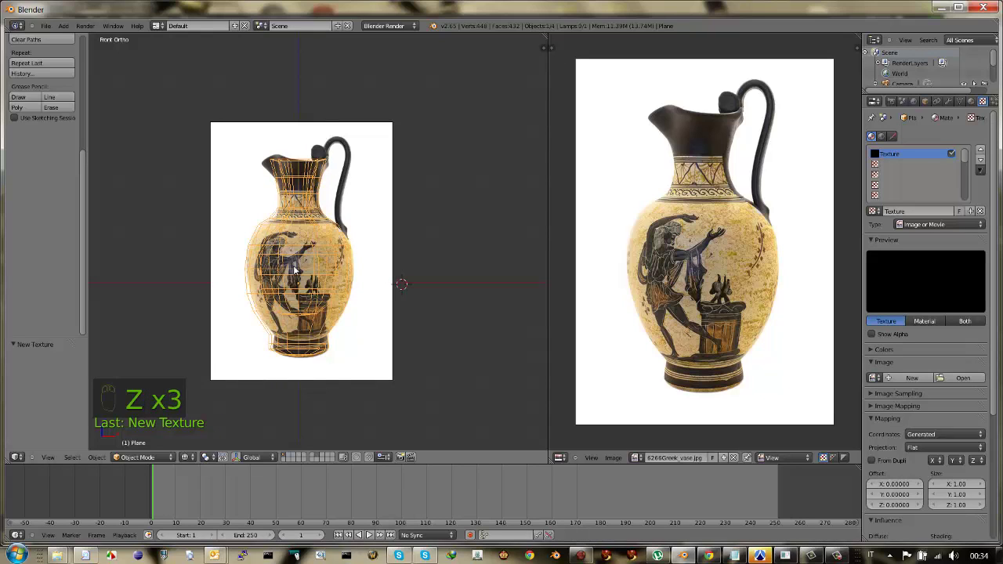
key("z")
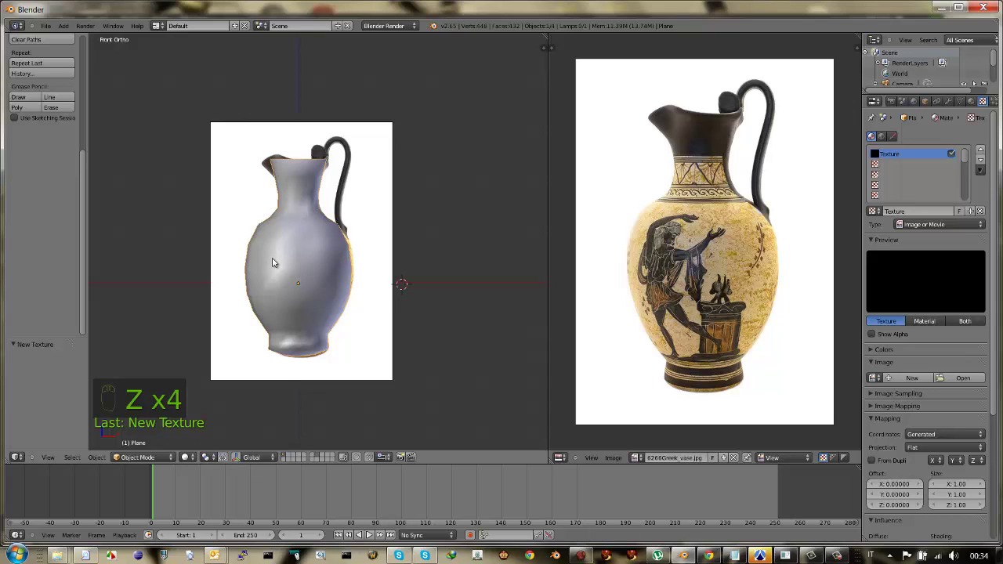
- Enter Edit Mode on the vase with everything selected, ready to unwrap from view
key("Tab")
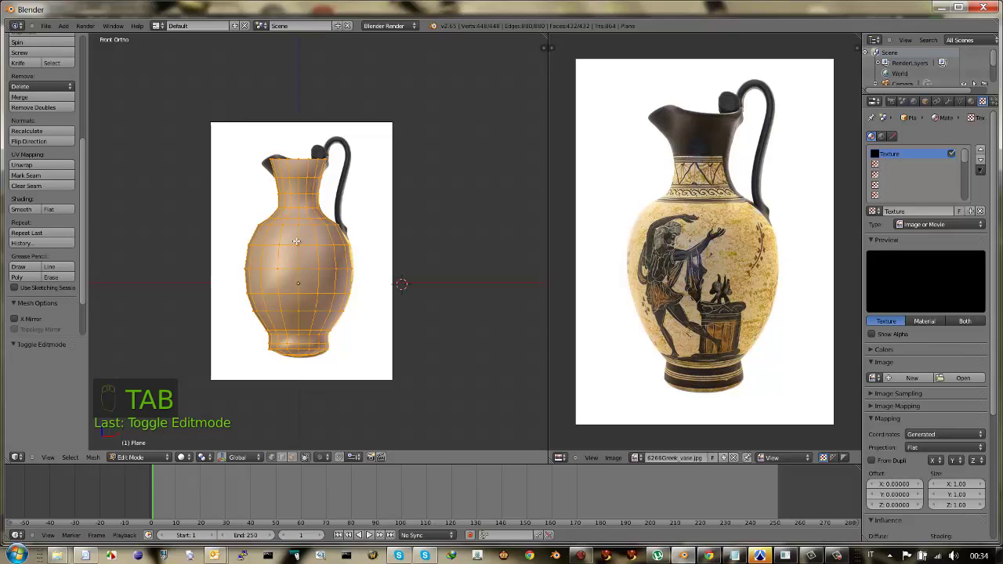
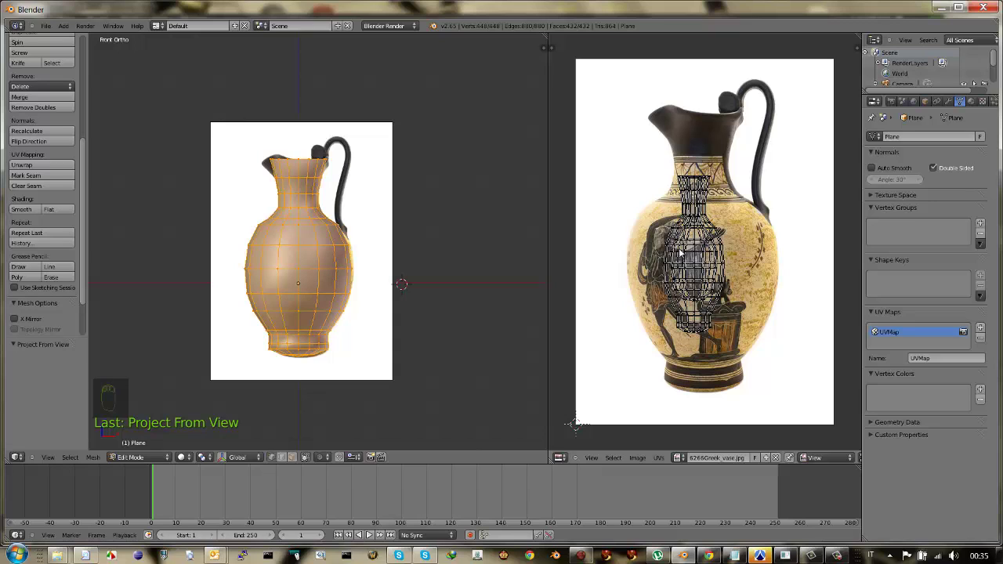
- Select the whole UV layout and move, stretch and widen it to cover the painted vase
left_click_drag(696, 254, 697, 257)
key("l")
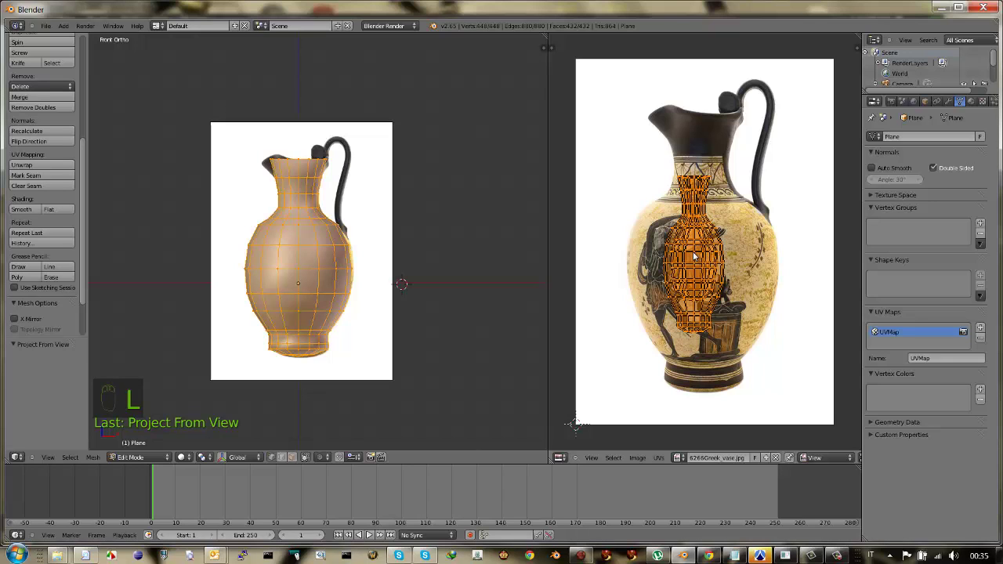
key("g")
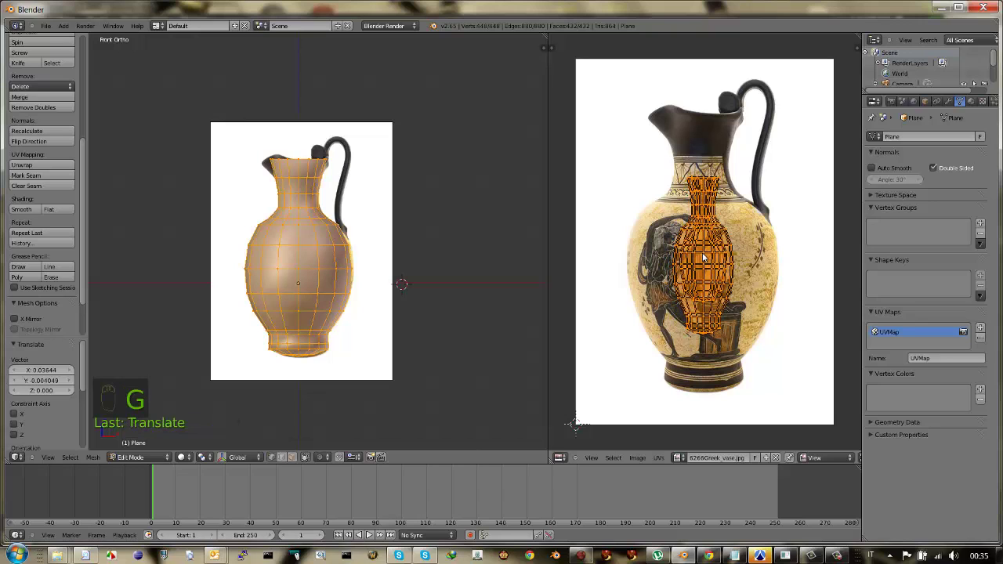
key("s")
left_click_drag(707, 255, 706, 254)
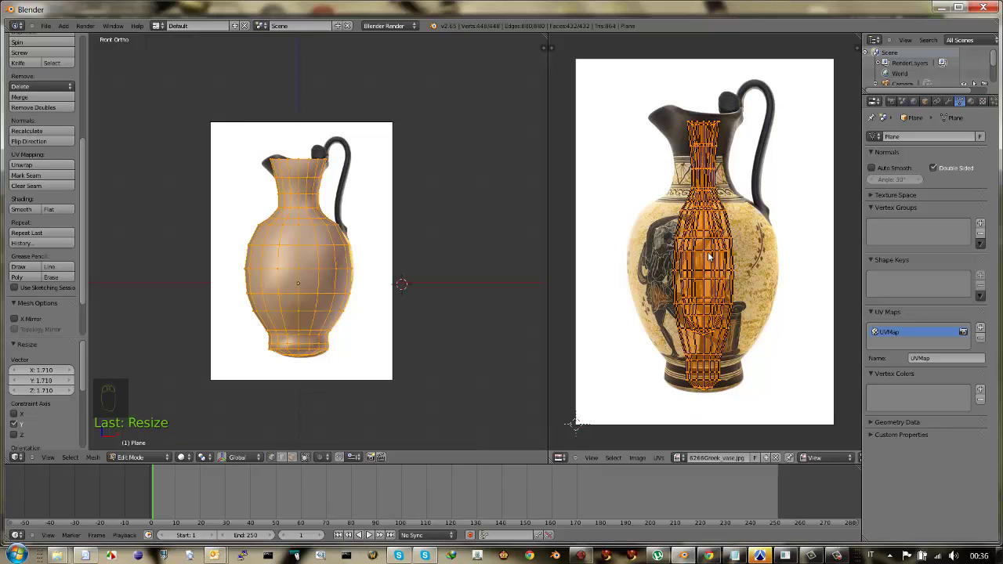
key("s")
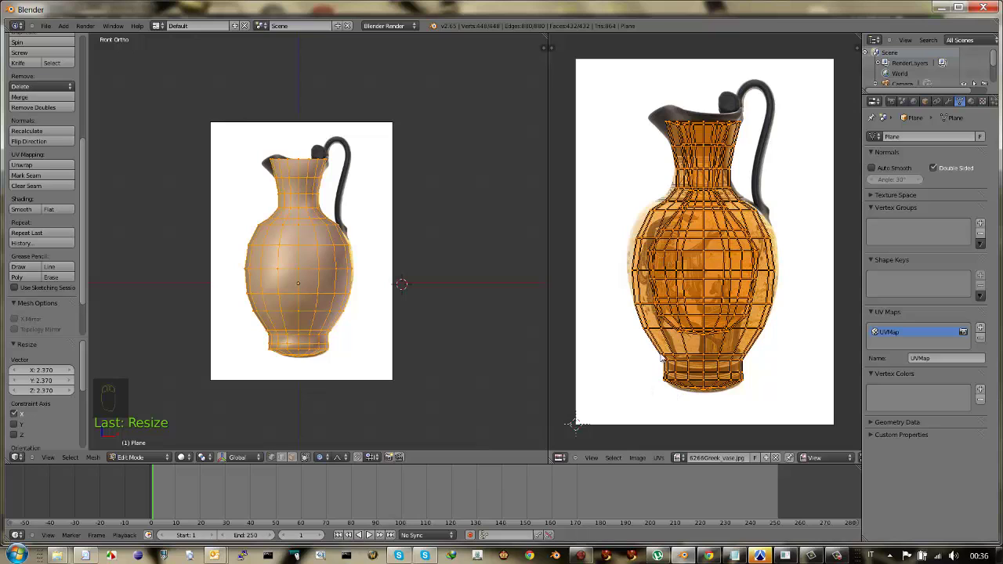
key("o")
left_click_drag(640, 241, 637, 240)
key("g")
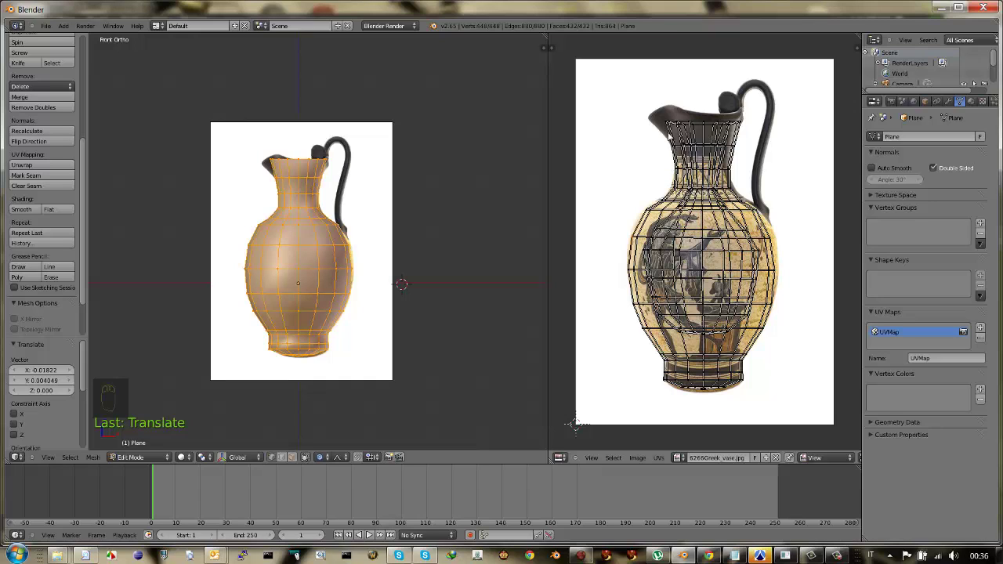
- Move individual UV vertices near the rim so the layout follows the painted outline
left_click_drag(672, 124, 664, 136)
key("g")
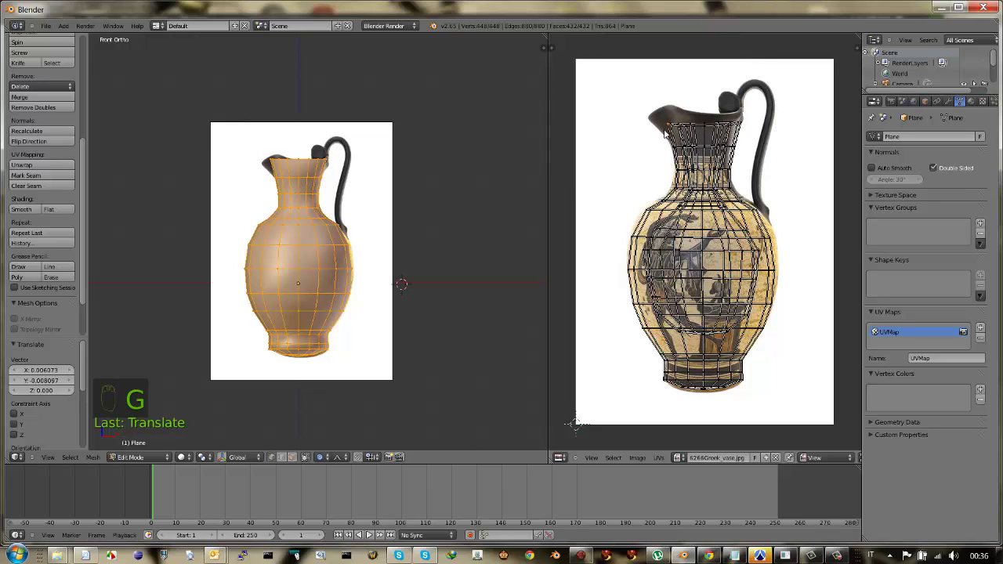
key("o")
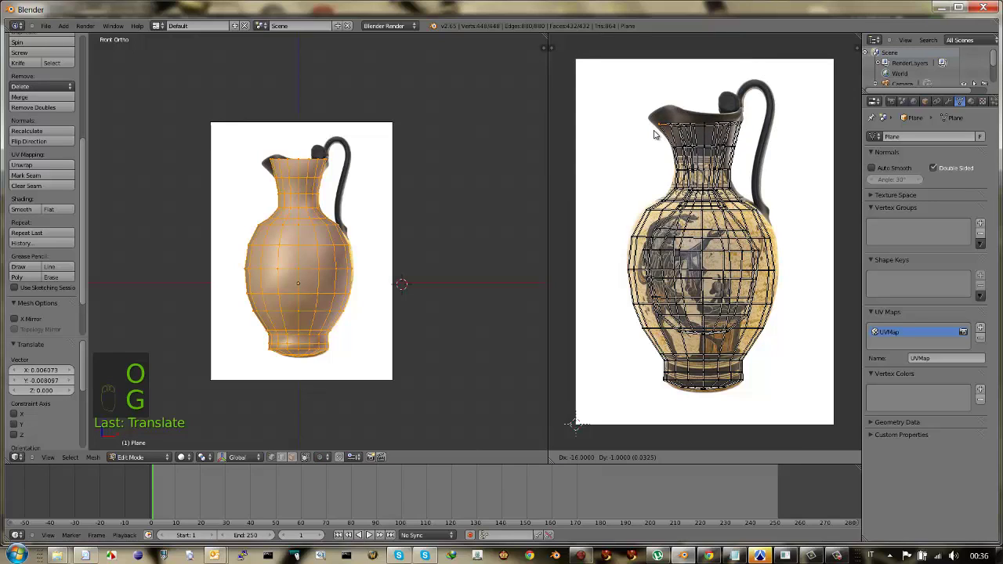
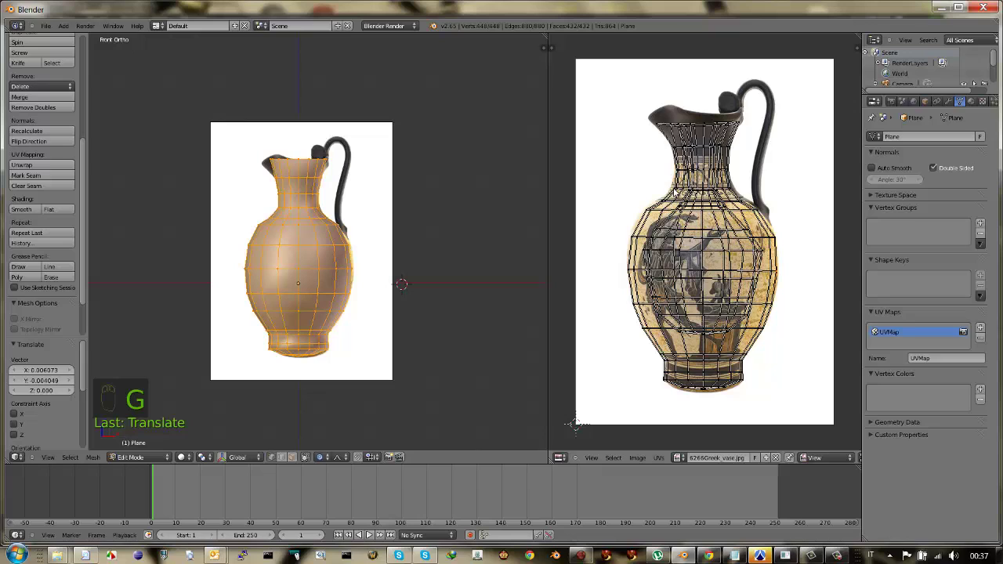
left_click_drag(677, 191, 673, 190)
key("g")
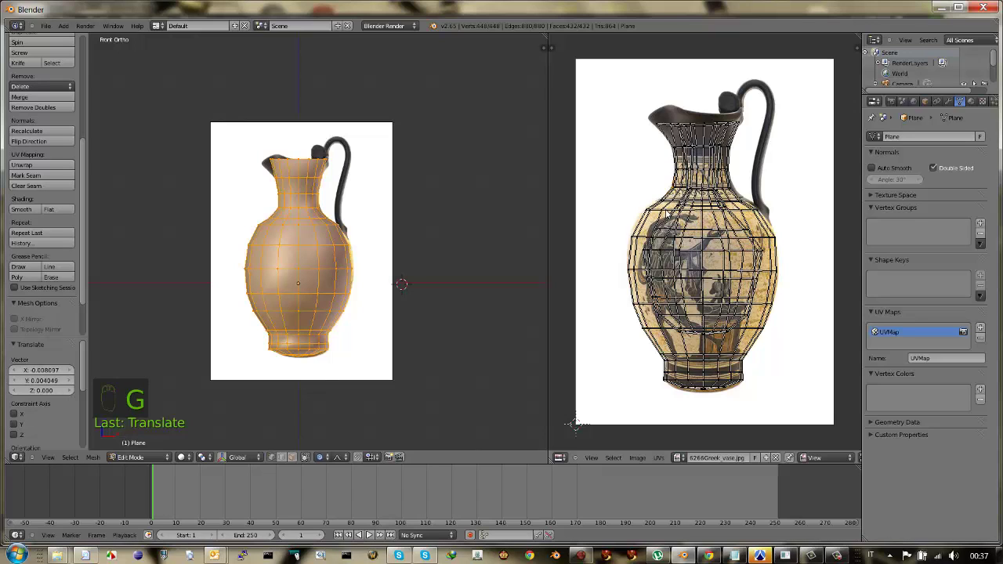
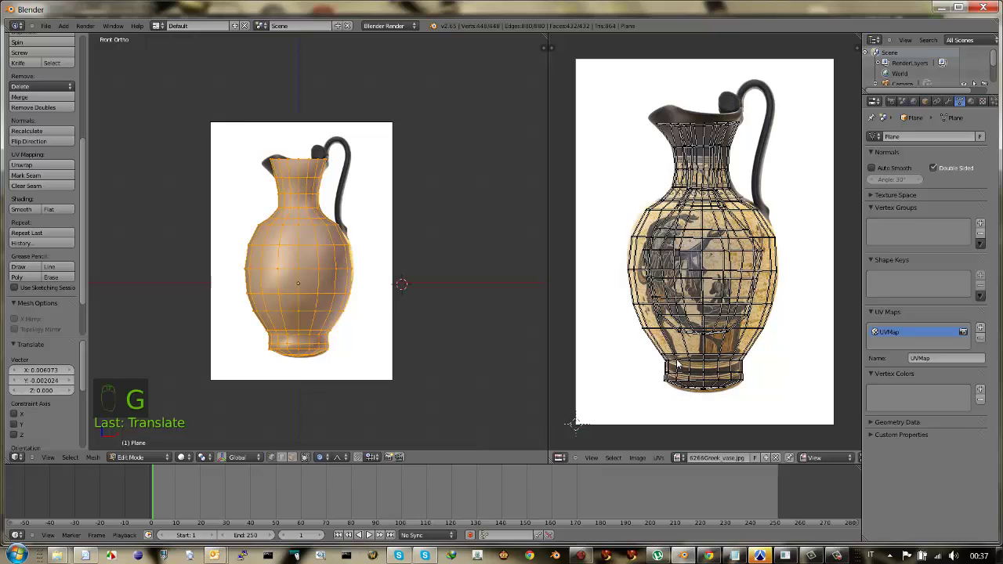
- Adjust the UV selection near the vase base, undoing a stray move and deselecting all
key("o")
left_click_drag(681, 362, 680, 365)
key("g")
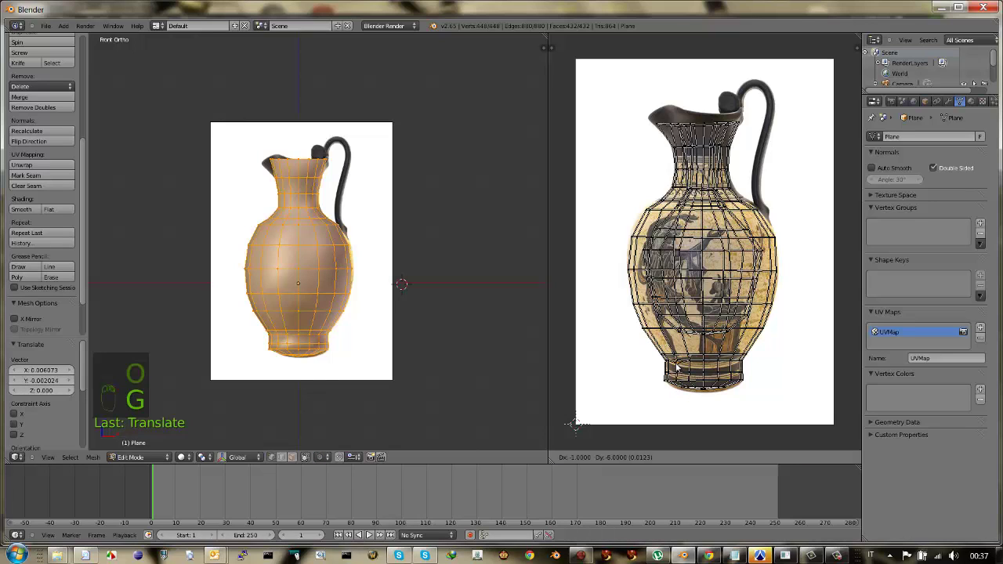
left_click_drag(692, 362, 692, 362)
key("a")
key("a")
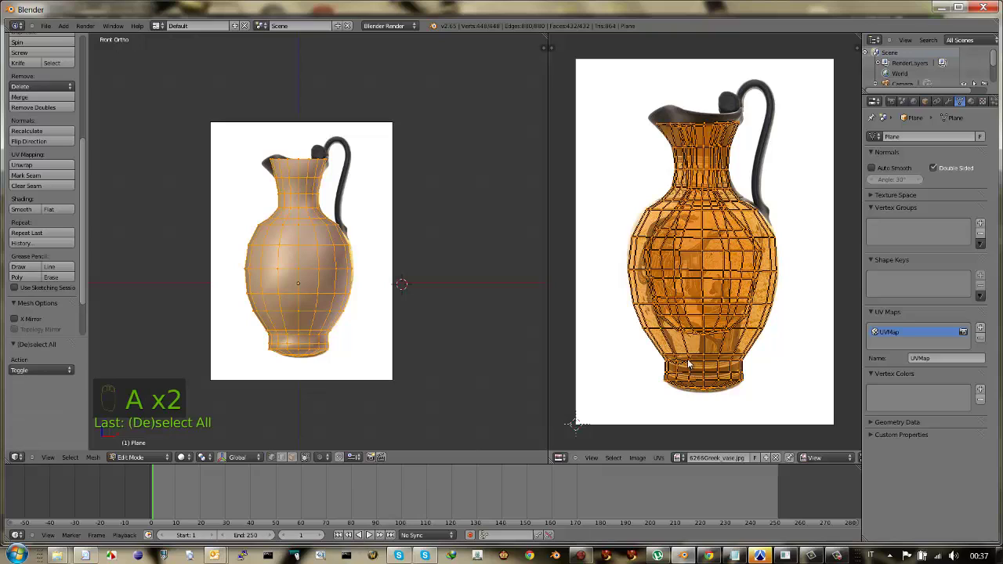
key("a")
key("ctrl+z")
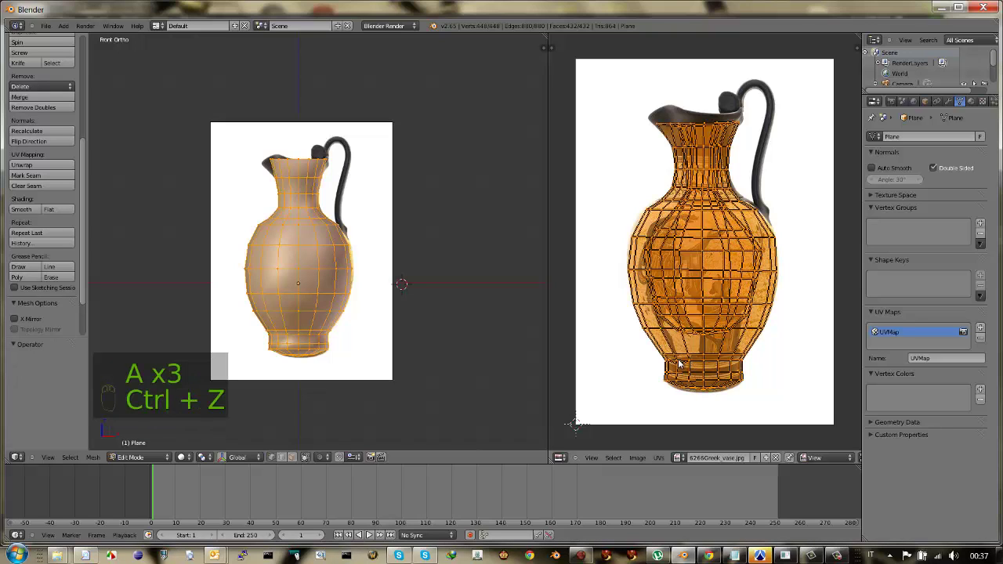
key("a")
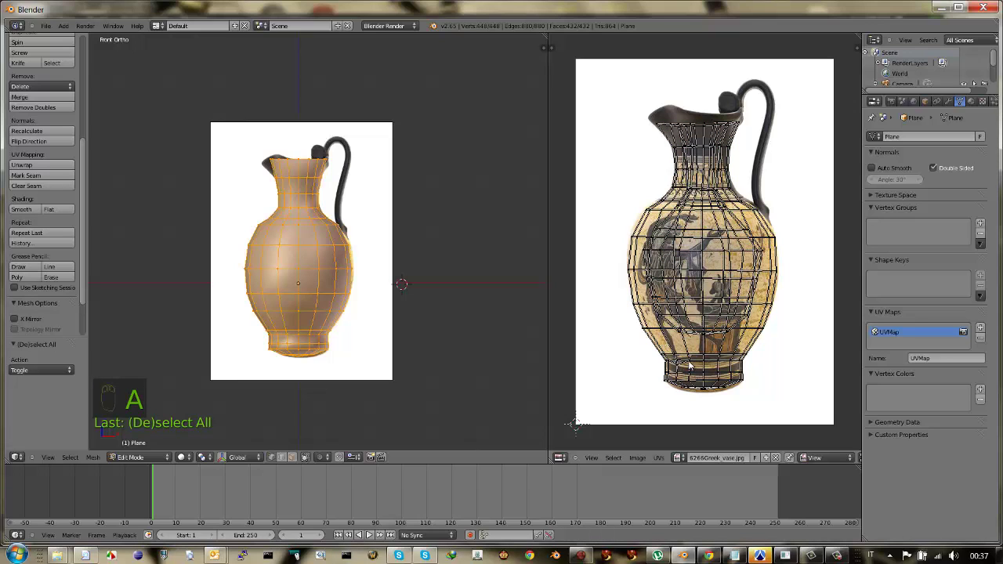
- Pick UV vertices near the vase base one by one and move them onto the outline
left_click_drag(692, 364, 693, 373)
key("g")
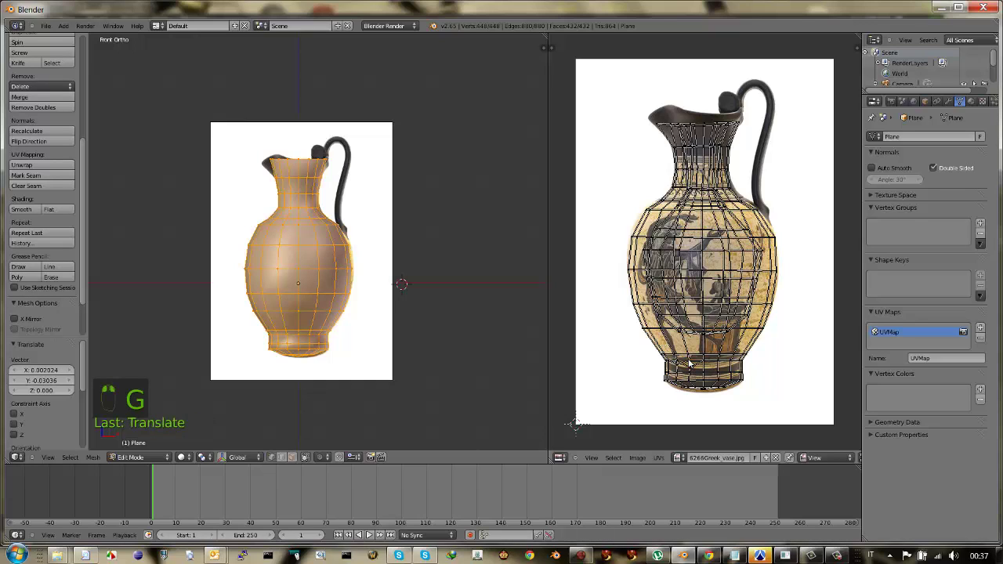
key("g")
right_click(691, 369)
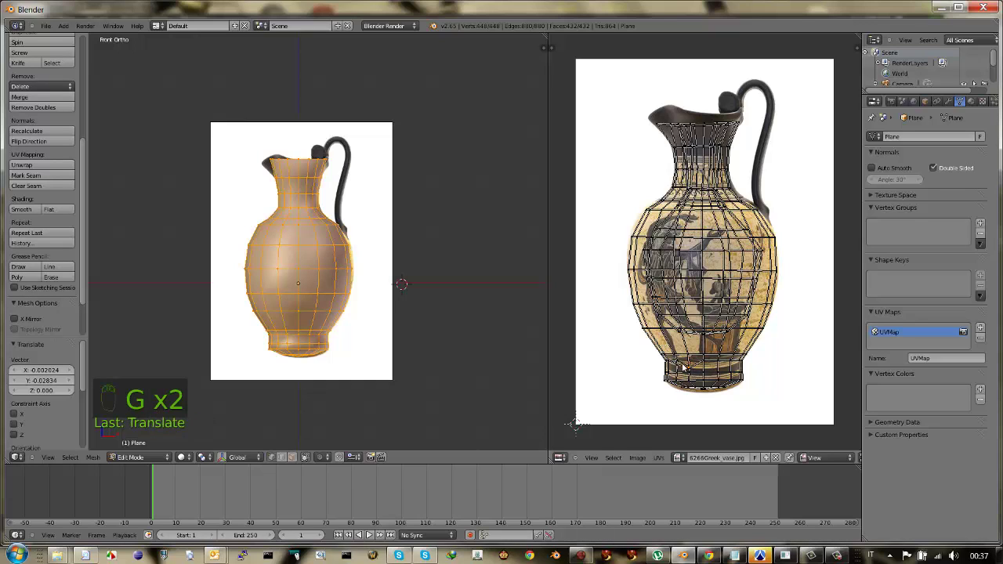
key("g")
right_click(681, 366)
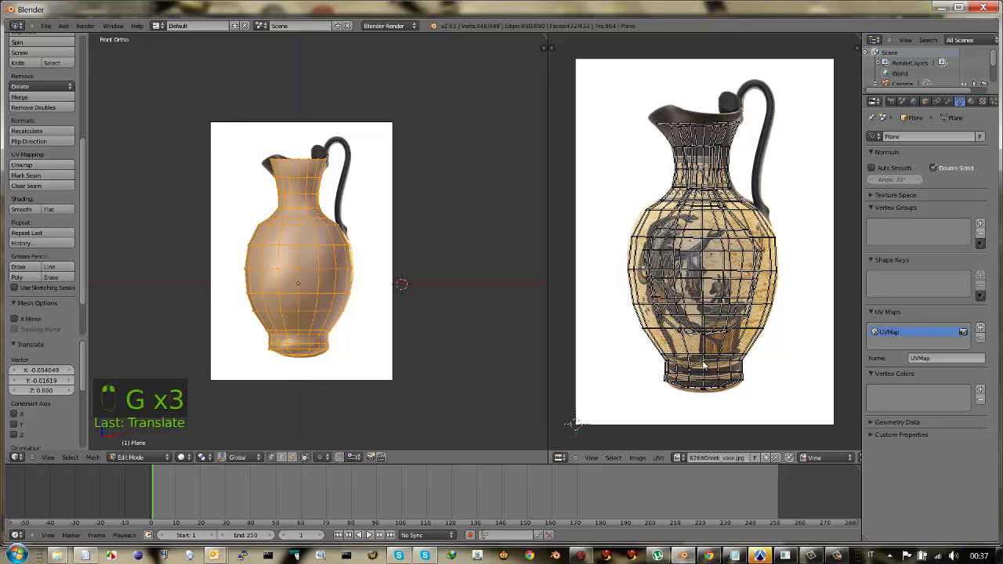
key("g")
- Move the remaining base UV vertices into place along the painted foot
left_click_drag(706, 364, 706, 371)
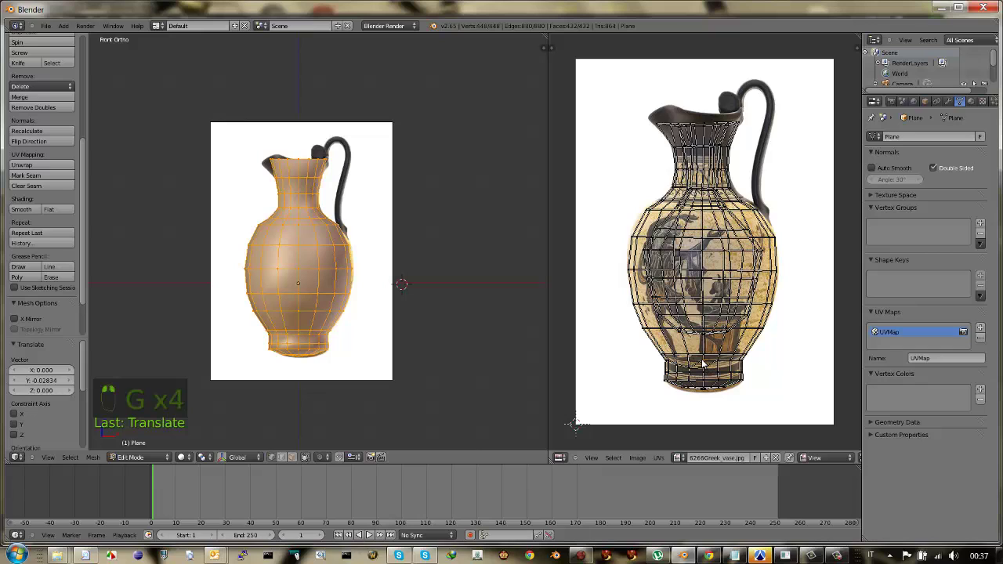
key("g")
right_click(706, 367)
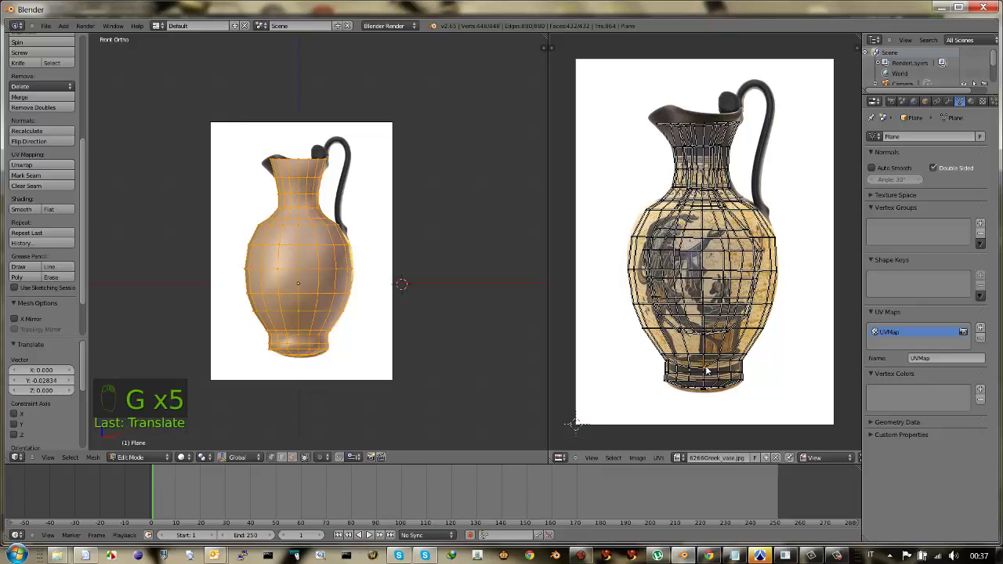
key("a")
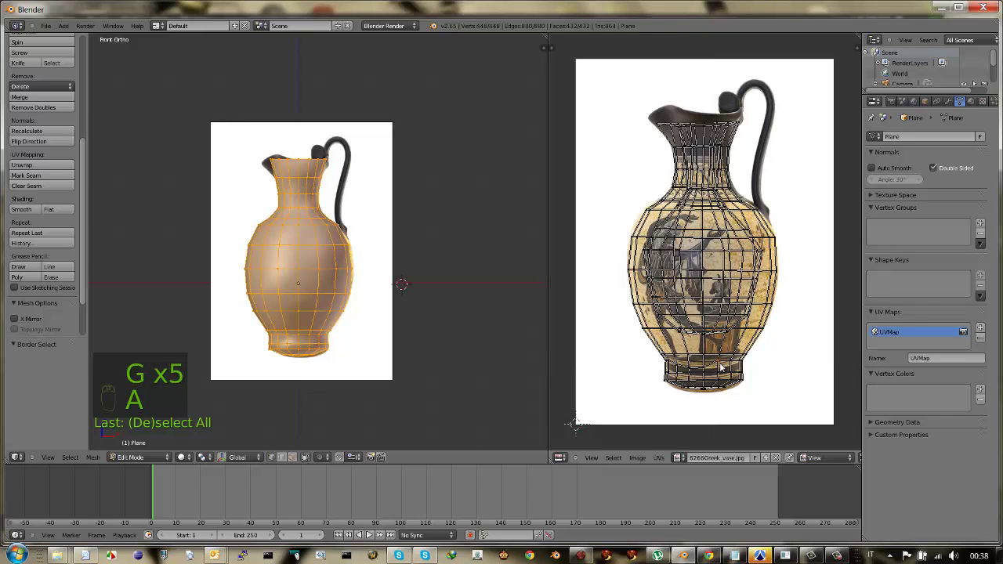
key("g")
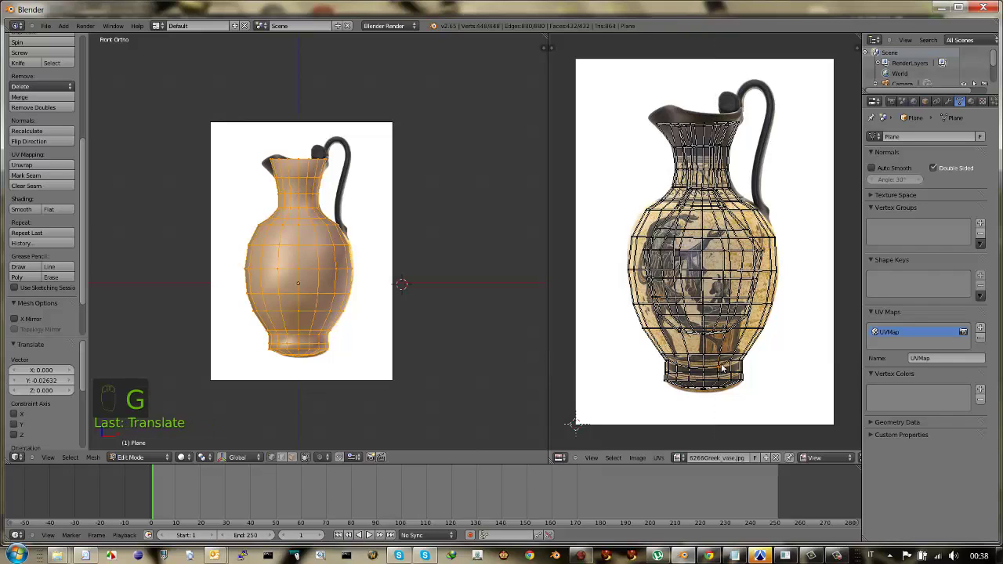
key("a")
left_click_drag(725, 364, 737, 367)
- Assign 6266Greek_vase.jpg as the texture image mapped through UV coordinates on UVMap
key("b")
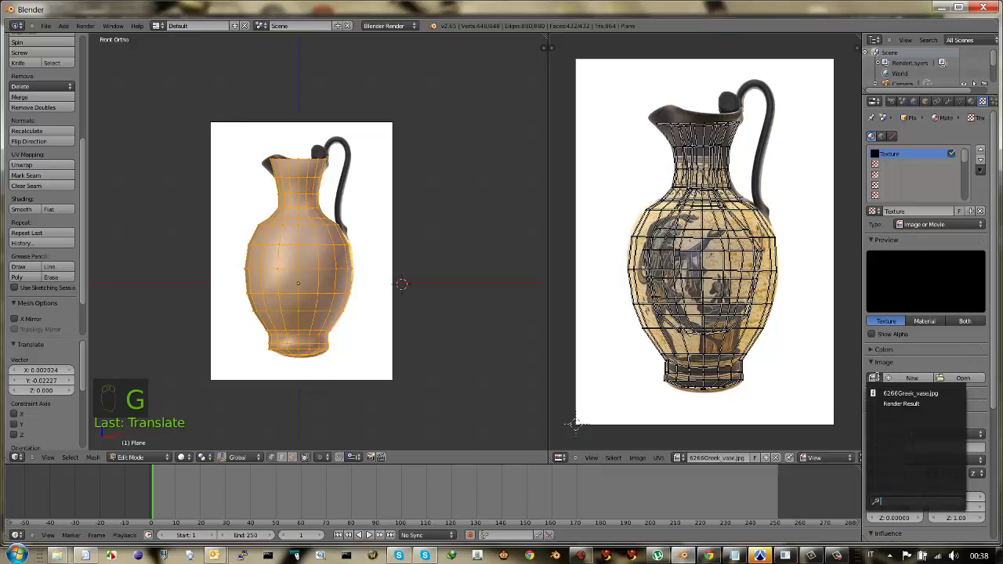
left_click_drag(884, 396, 279, 252)
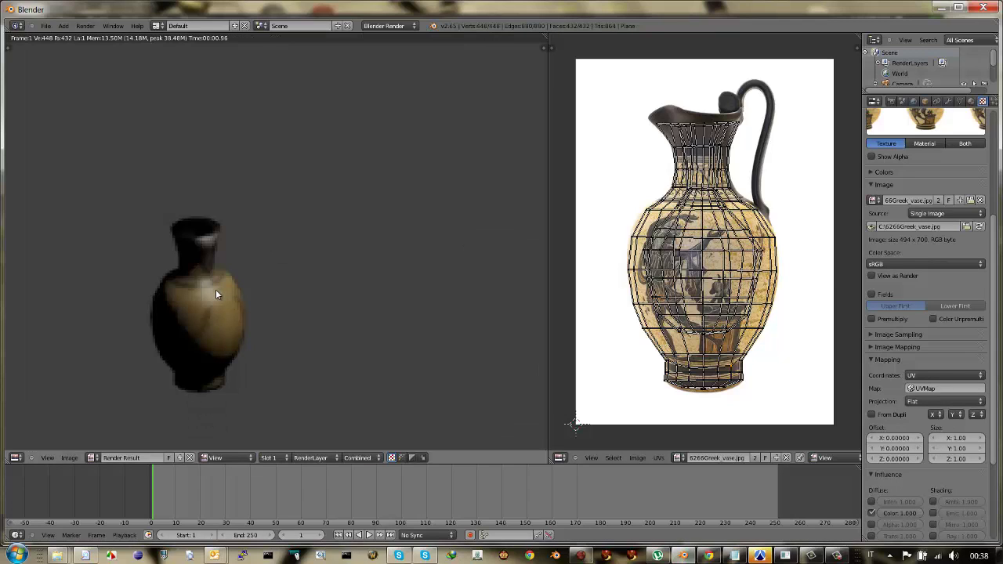
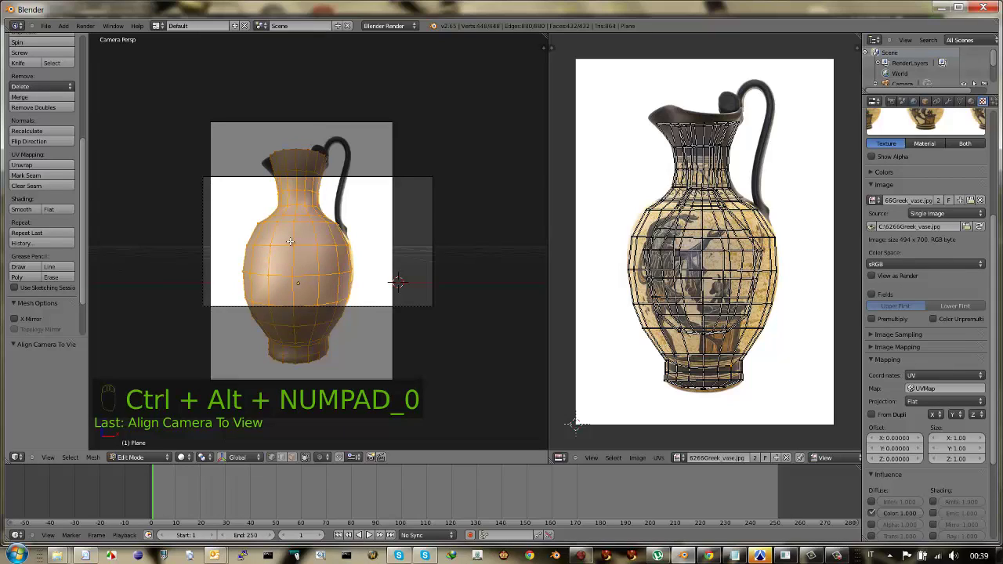
- Show the viewport properties panel to align and reposition the active camera
key("n")
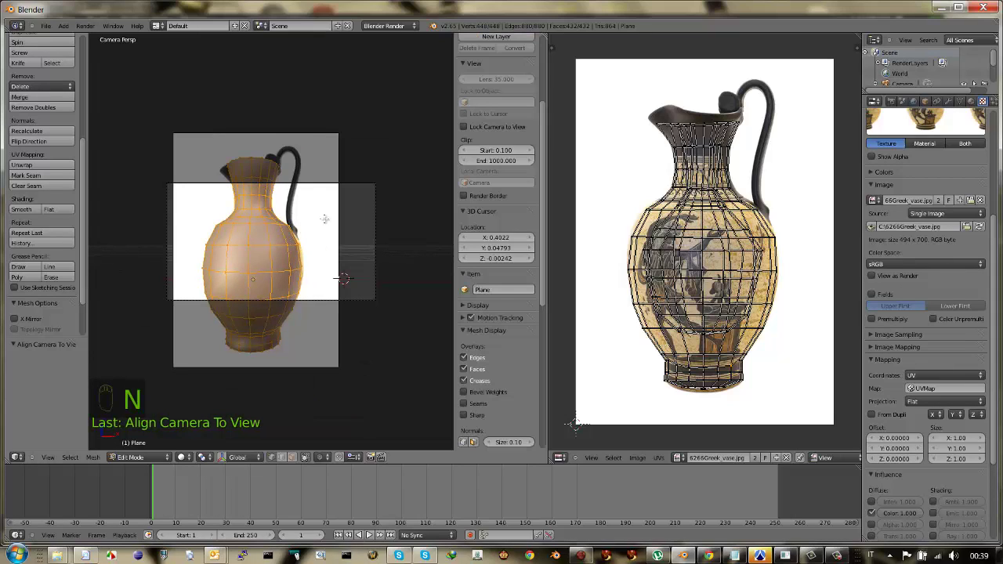
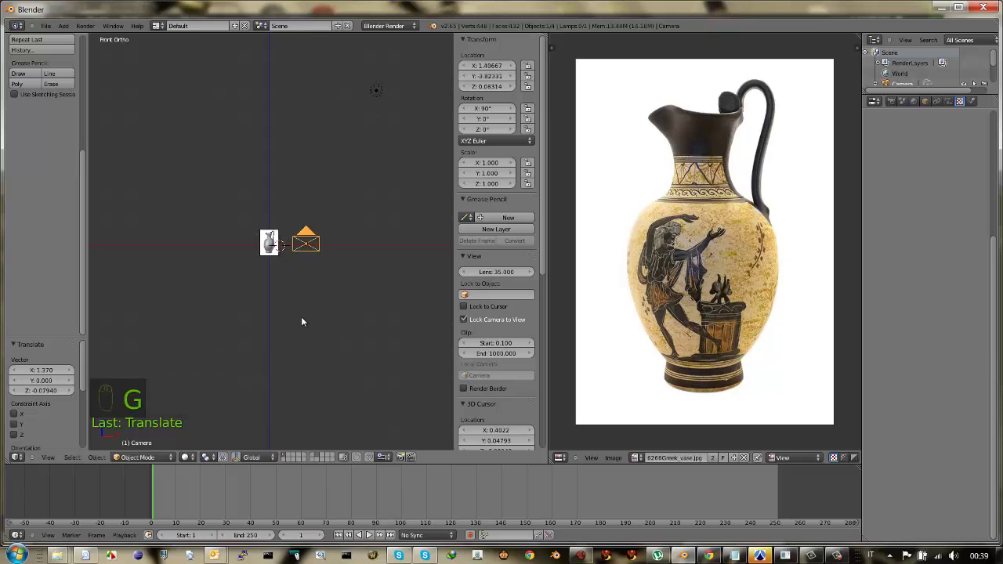
- Rotate the camera about its vertical axis to roughly 21°, checking from top, front and side views
key("KP_7")
key("r")
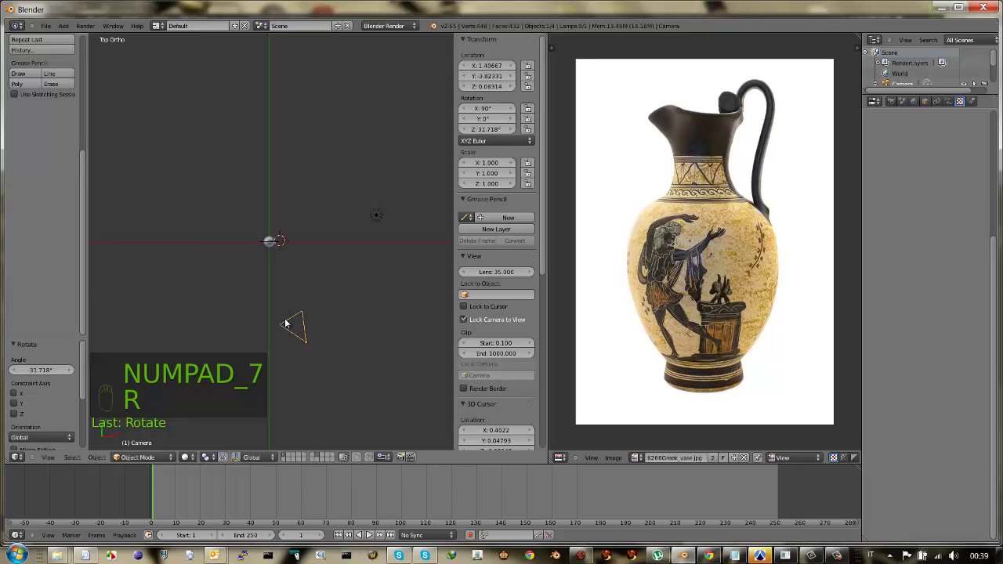
key("KP_3")
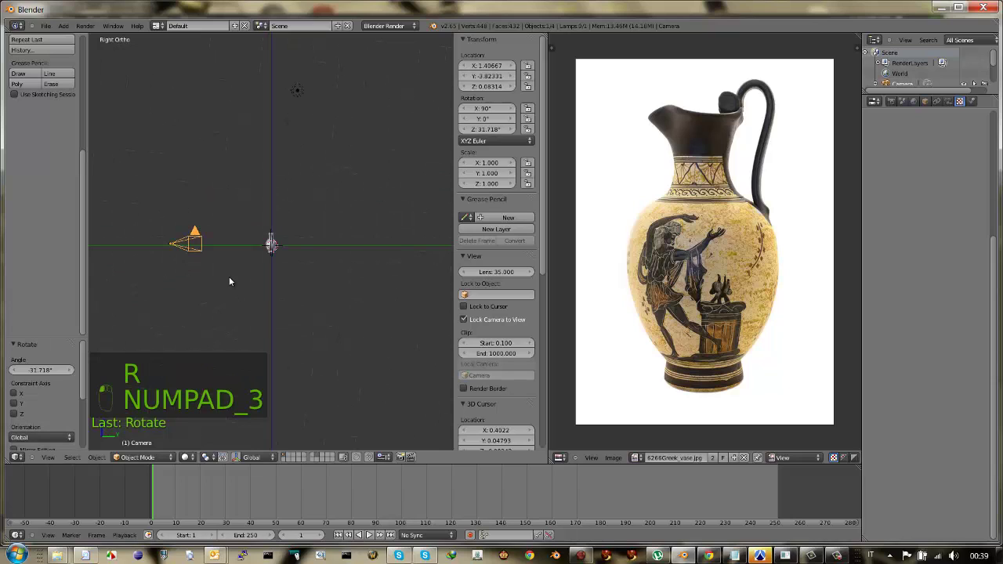
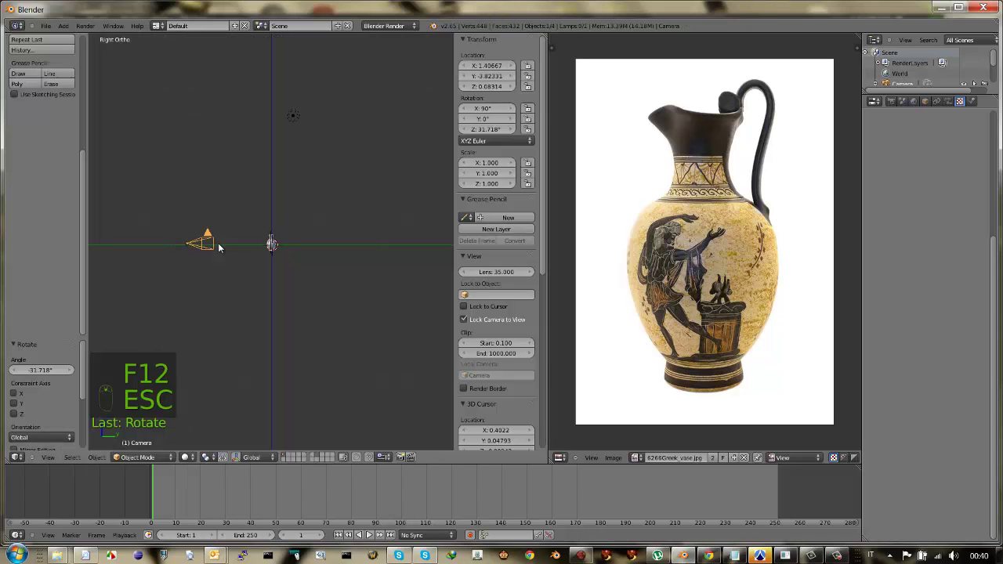
key("KP_7")
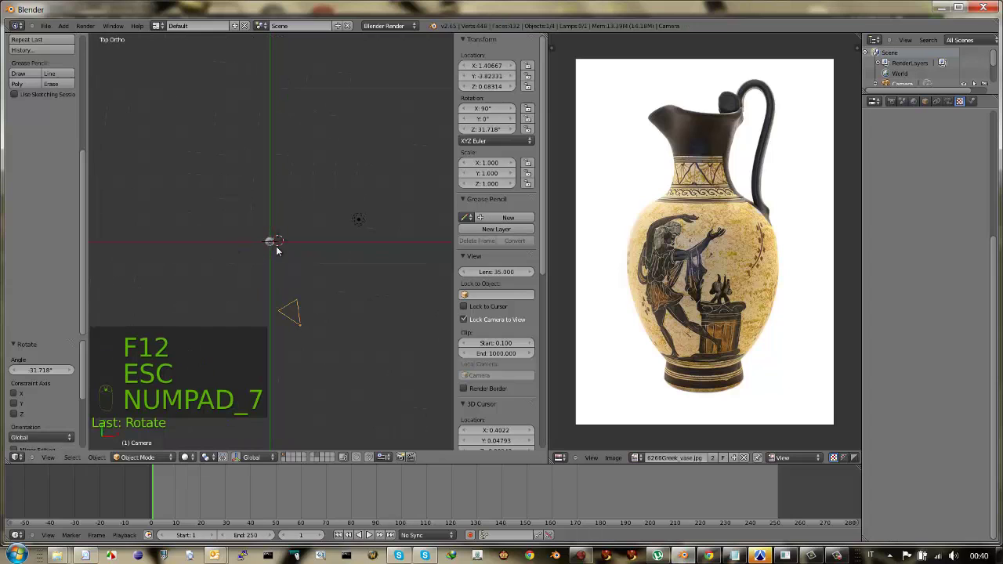
key("KP_1")
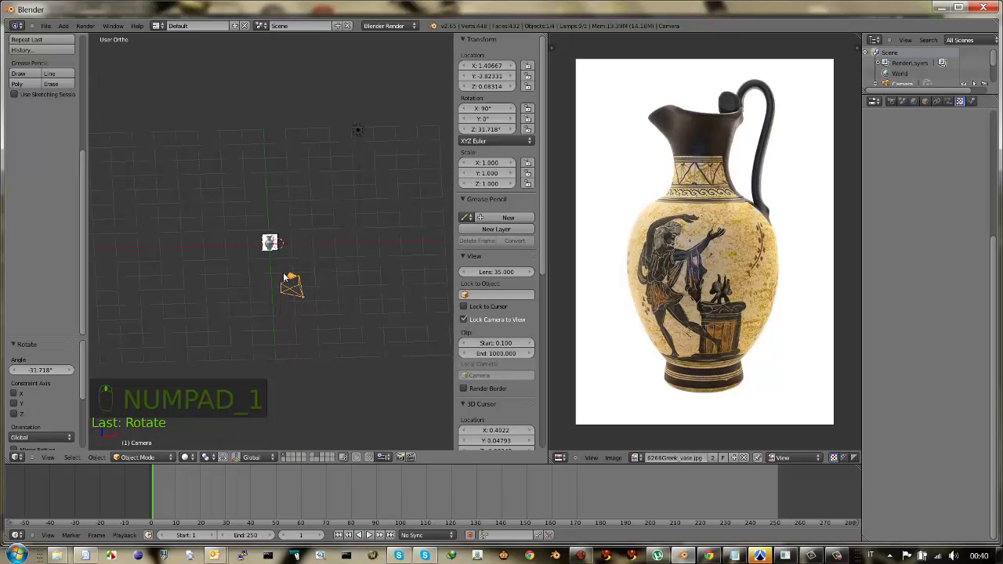
key("KP_7")
key("r")
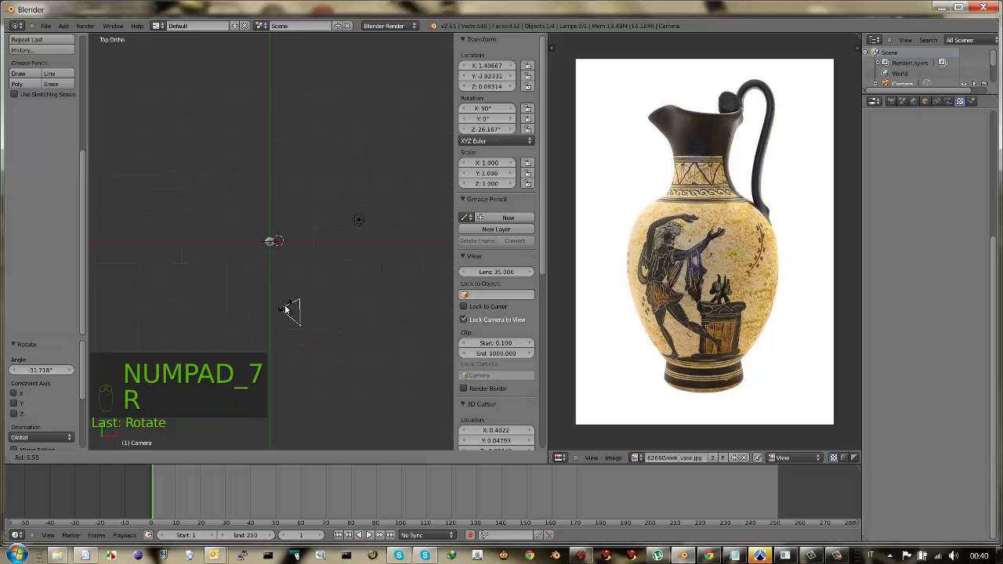
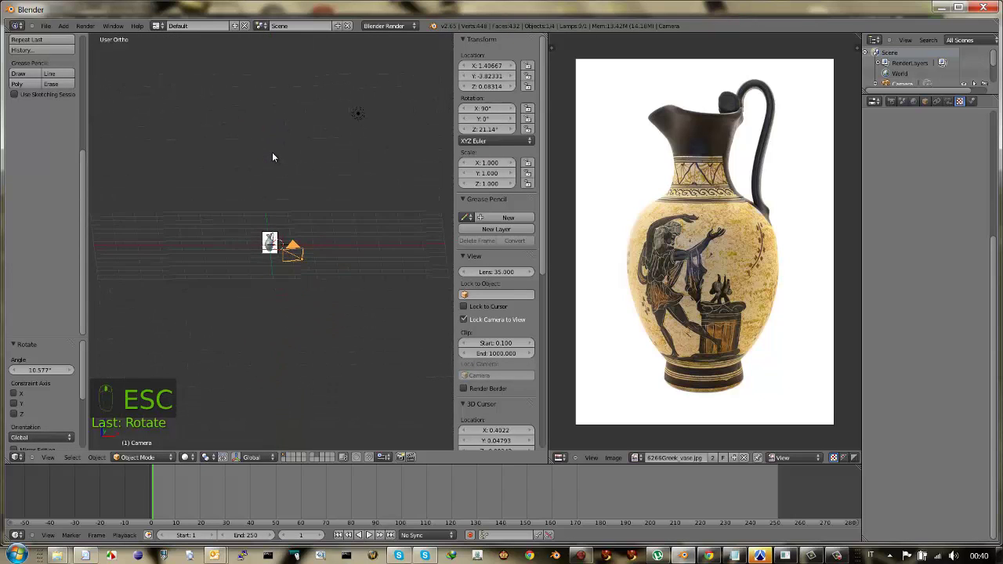
- Enable Textured Solid with Multitexture shading so the vase shows the Greek vase image
left_click_drag(276, 157, 470, 308)
left_click_drag(469, 308, 329, 280)
left_click_drag(329, 280, 353, 285)
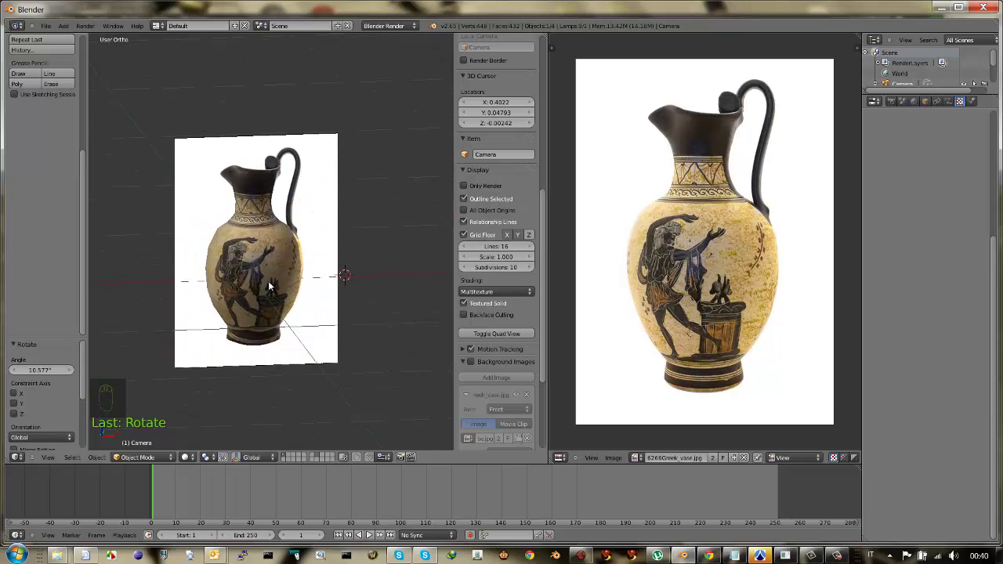
middle_click(353, 280)
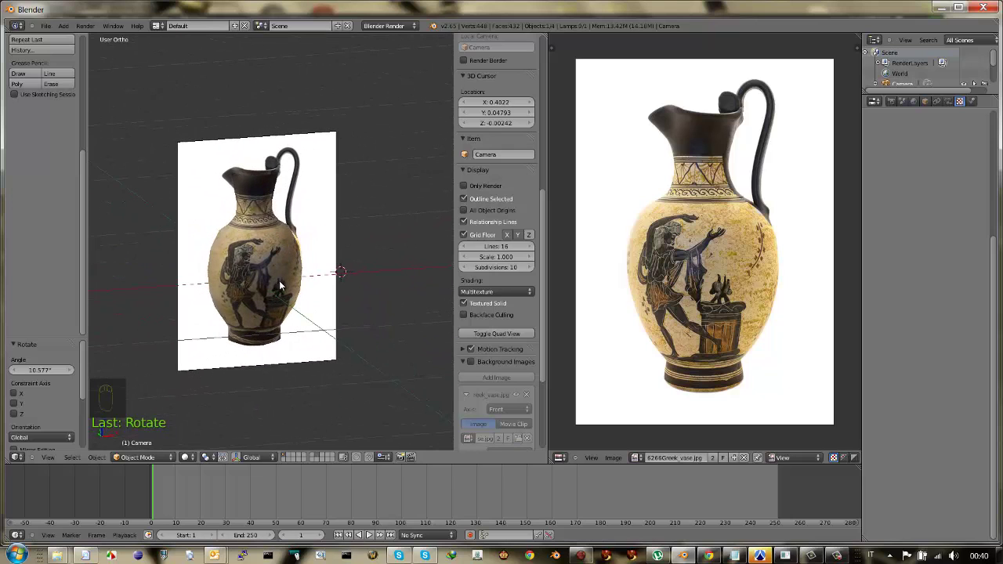
left_click_drag(200, 198, 231, 250)
key("h")
- Orbit and zoom the viewport to face the painted dancer side of the vase
left_click_drag(231, 249, 259, 252)
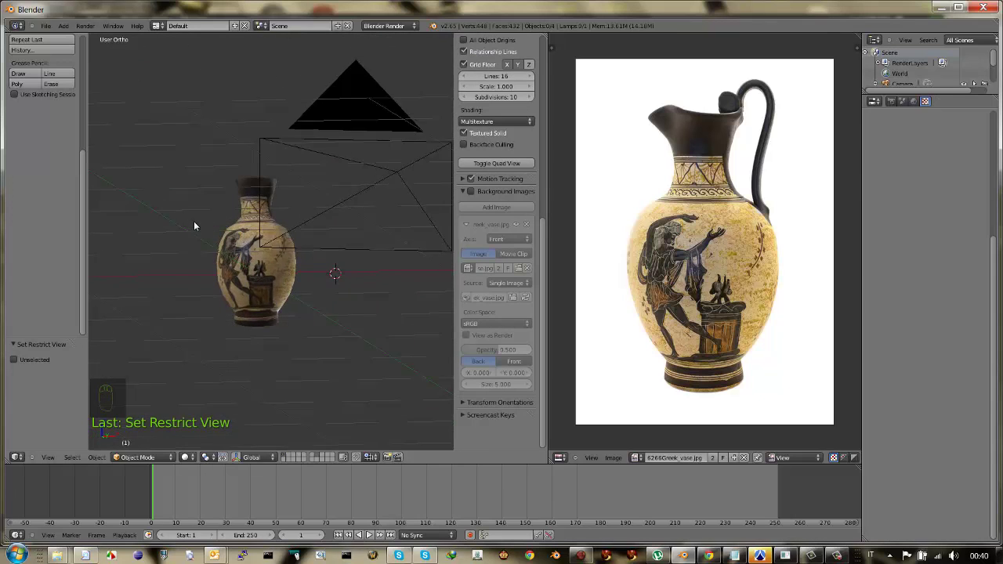
middle_click(213, 218)
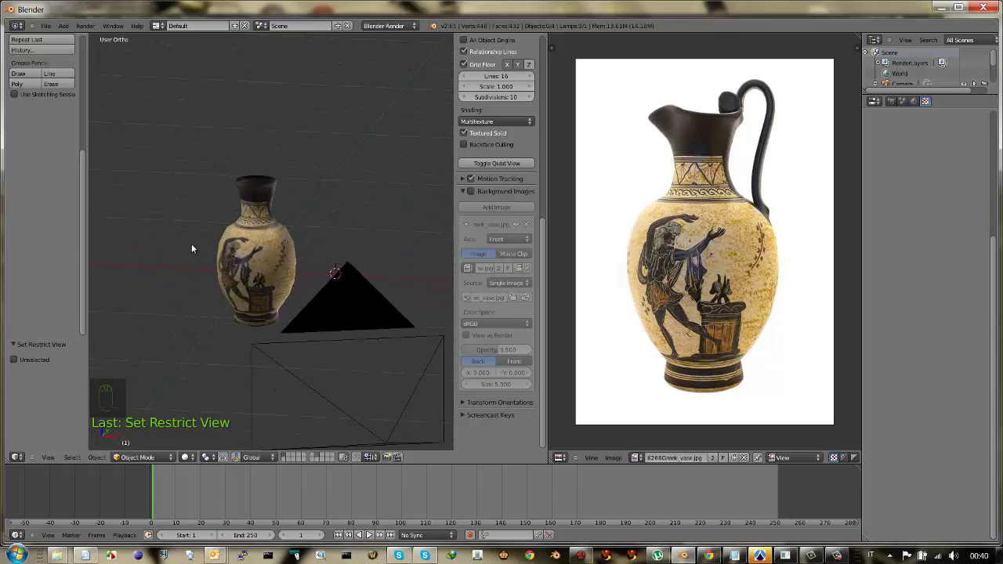
left_click(200, 240)
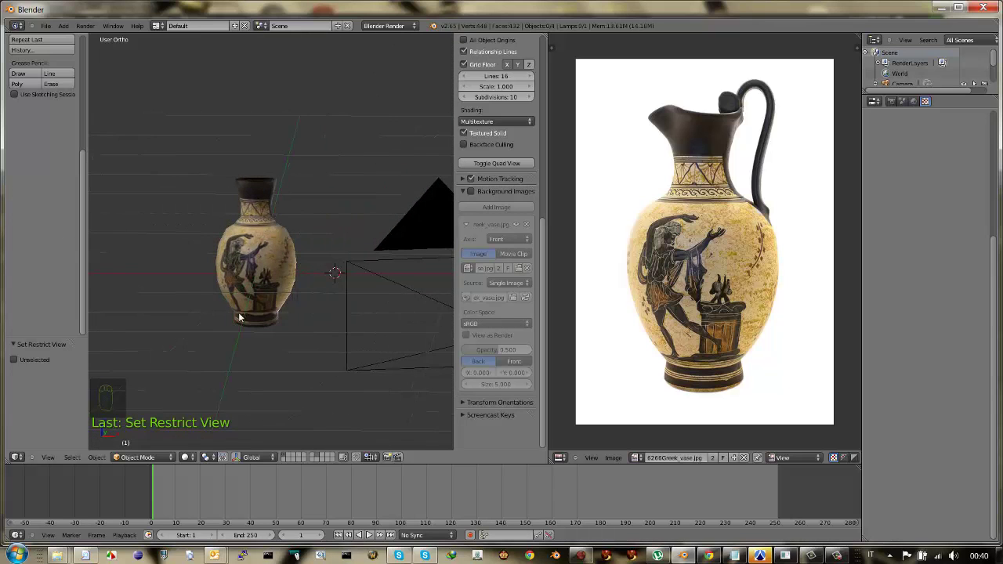
left_click_drag(271, 317, 293, 320)
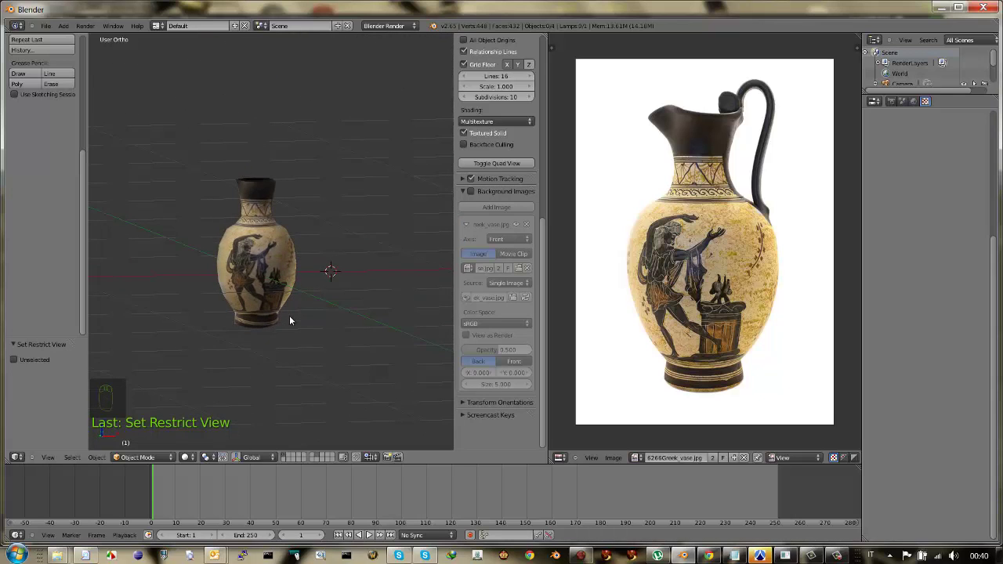
scroll("up", 3)
left_click_drag(279, 304, 243, 286)
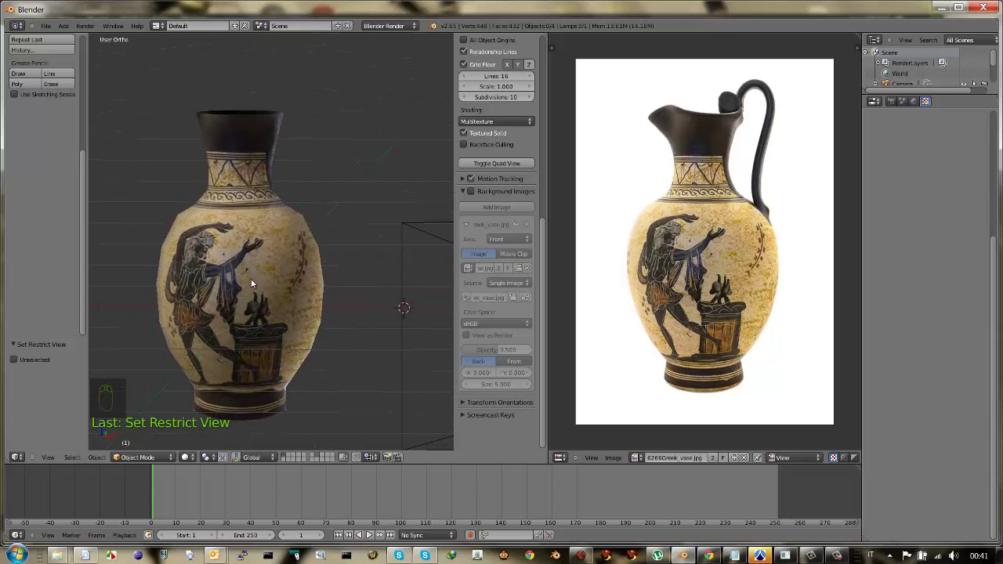
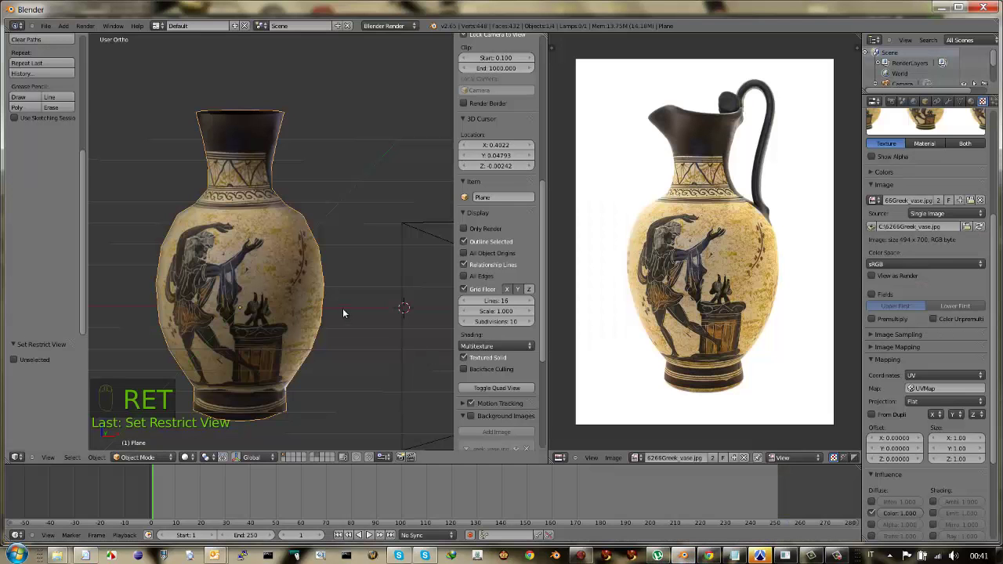
- Enter Edit Mode on the vase mesh, showing its UV layout over the vase image
left_click_drag(318, 302, 270, 359)
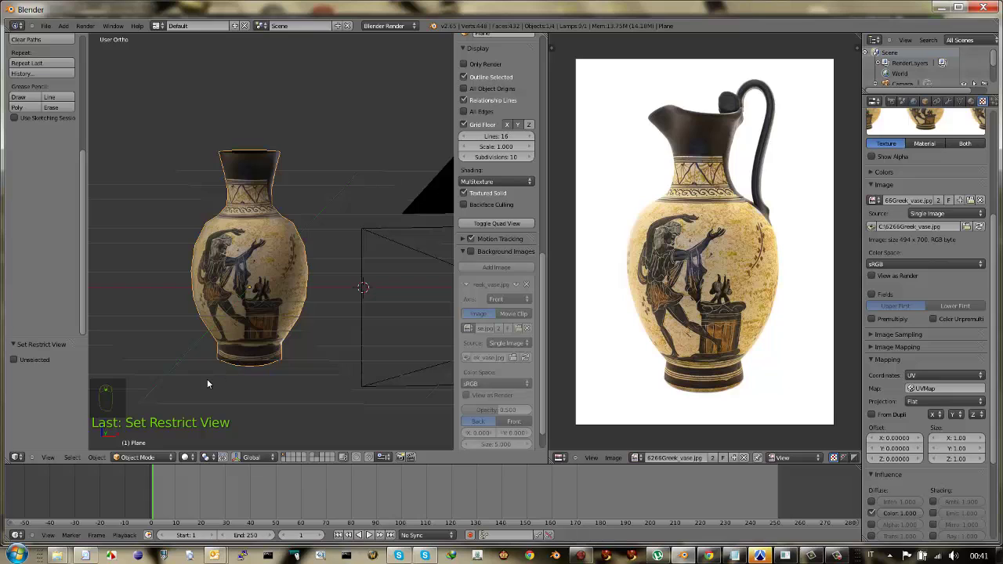
key("Tab")
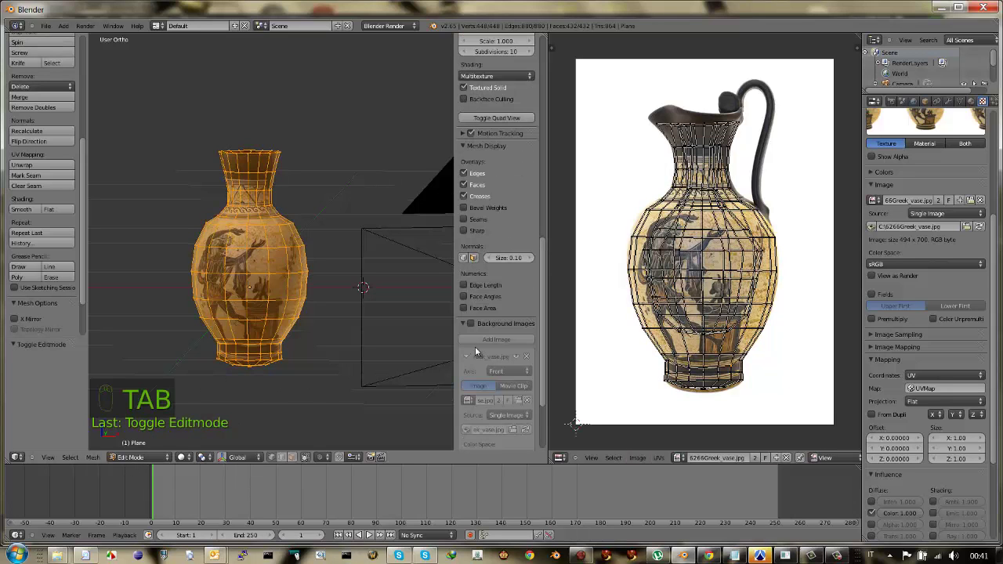